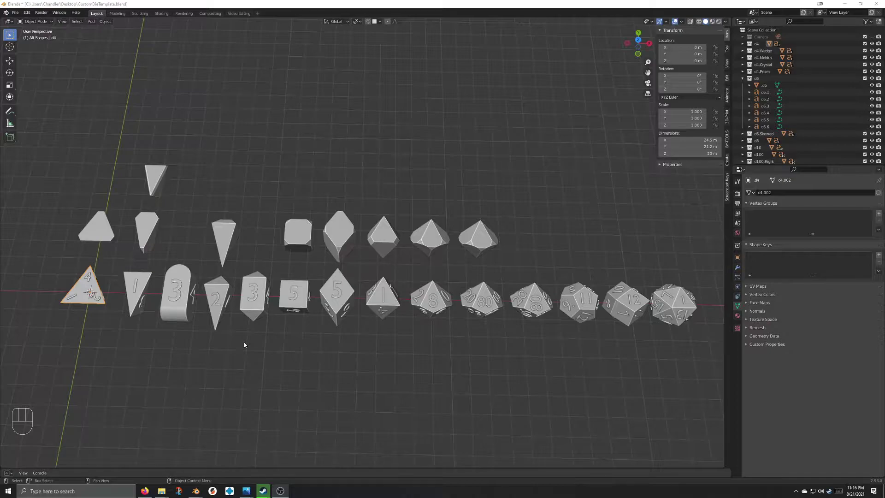
# Select the number 5 text on a d6 face and bring the d6 dice into view.
pyautogui.click(743, 81)
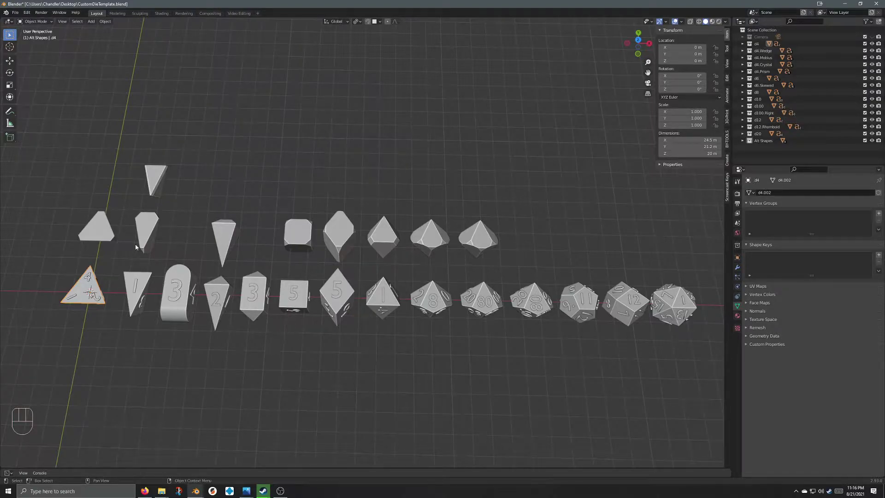
pyautogui.click(96, 223)
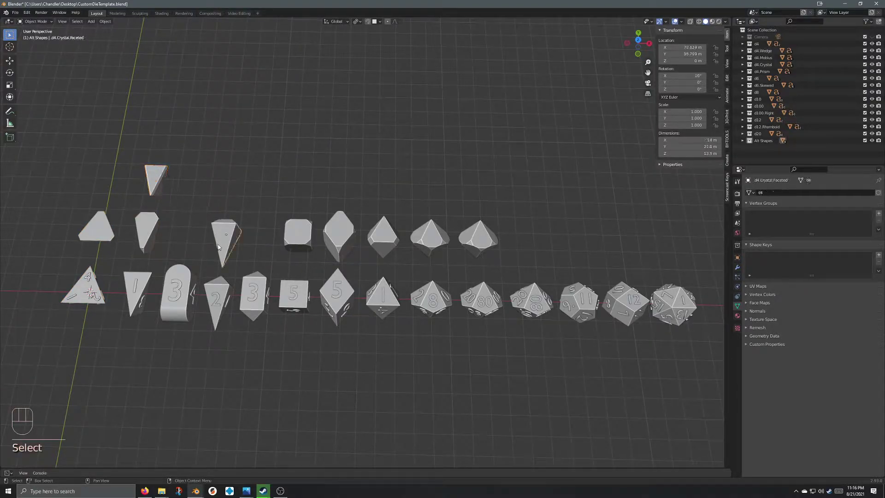
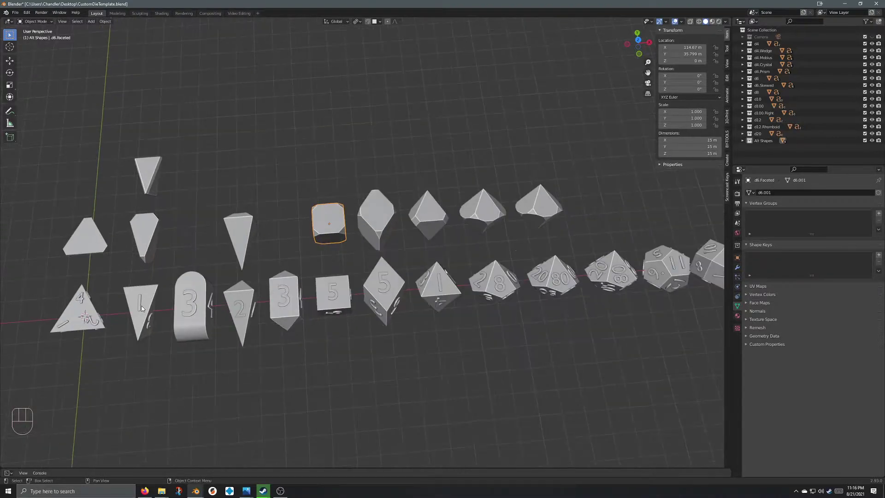
pyautogui.moveTo(347, 346); pyautogui.dragTo(309, 345)
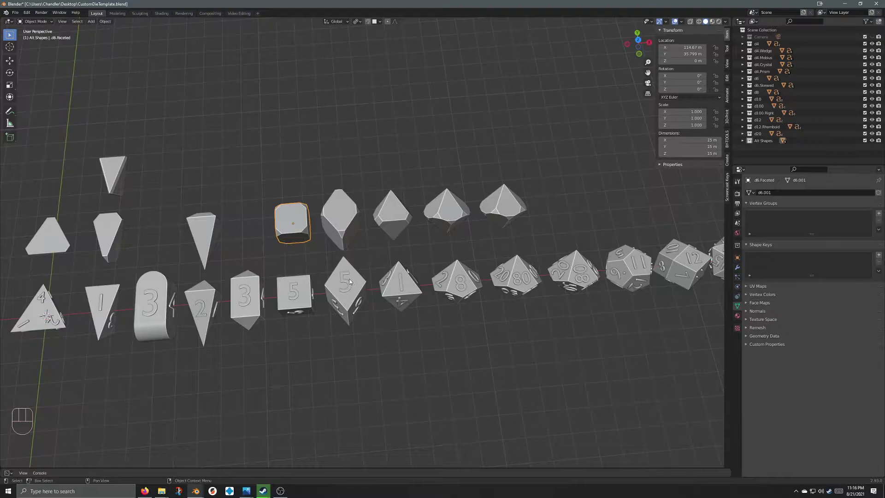
pyautogui.click(346, 283)
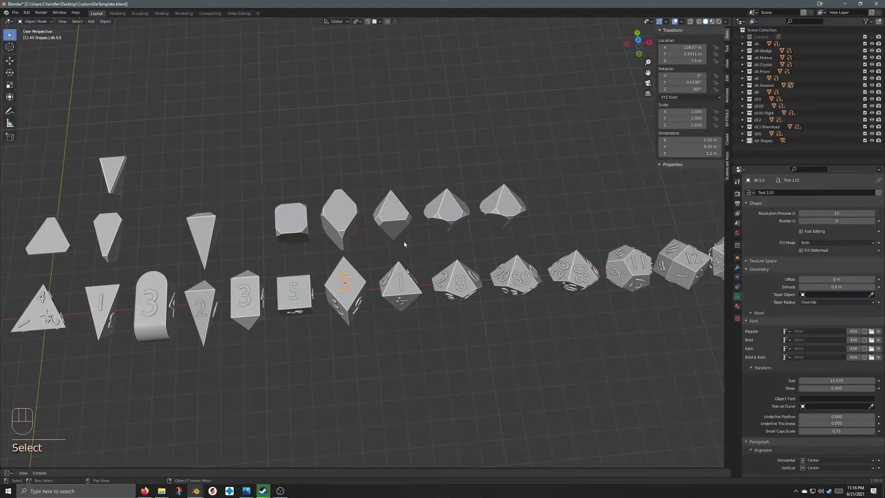
pyautogui.moveTo(407, 256); pyautogui.dragTo(366, 231)
pyautogui.moveTo(359, 234); pyautogui.dragTo(350, 225)
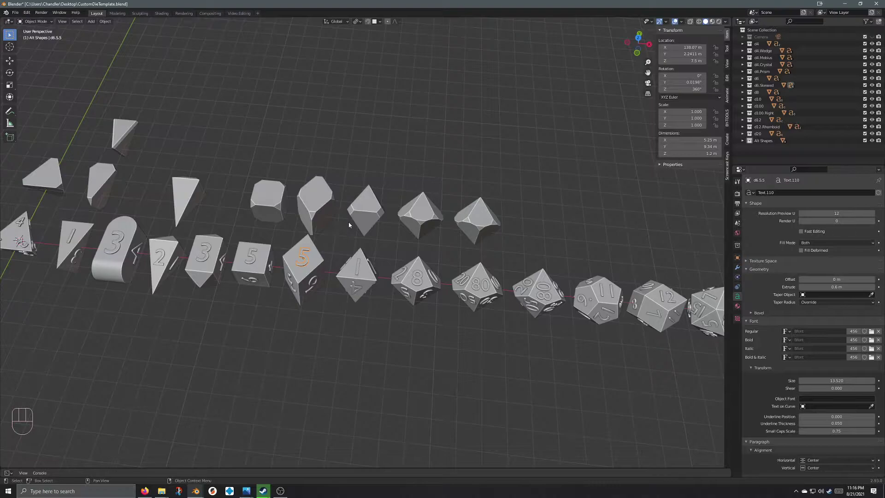
# Load the Cabazon W01 Regular .ttf as the Regular font for the d6 number text.
pyautogui.click(253, 259)
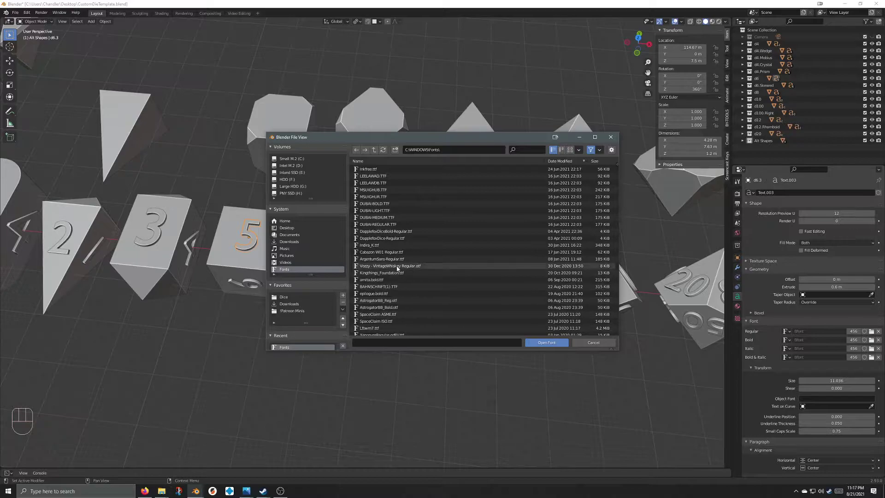
pyautogui.moveTo(248, 224); pyautogui.dragTo(251, 230)
pyautogui.moveTo(268, 212); pyautogui.dragTo(270, 213)
pyautogui.moveTo(261, 307); pyautogui.dragTo(264, 277)
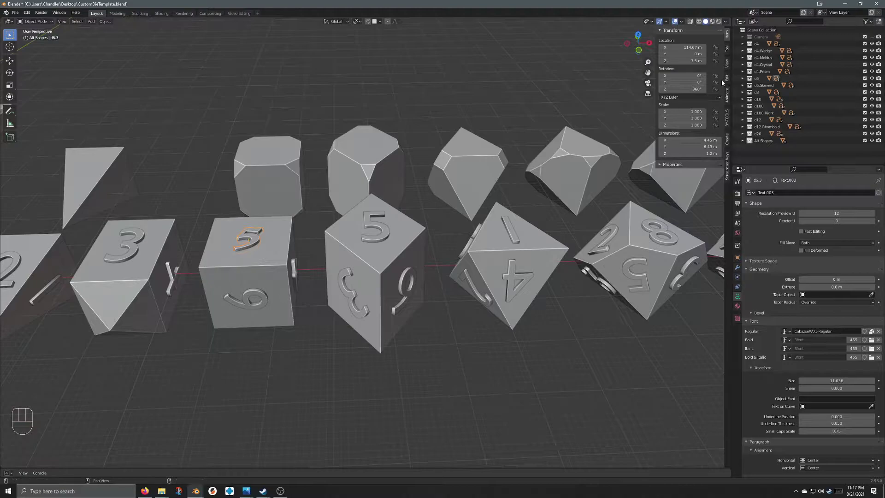
pyautogui.click(743, 80)
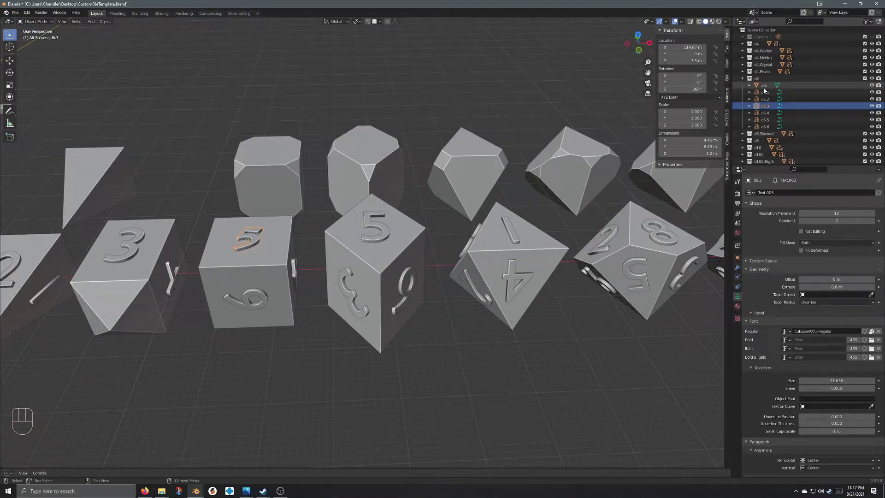
pyautogui.click(768, 90)
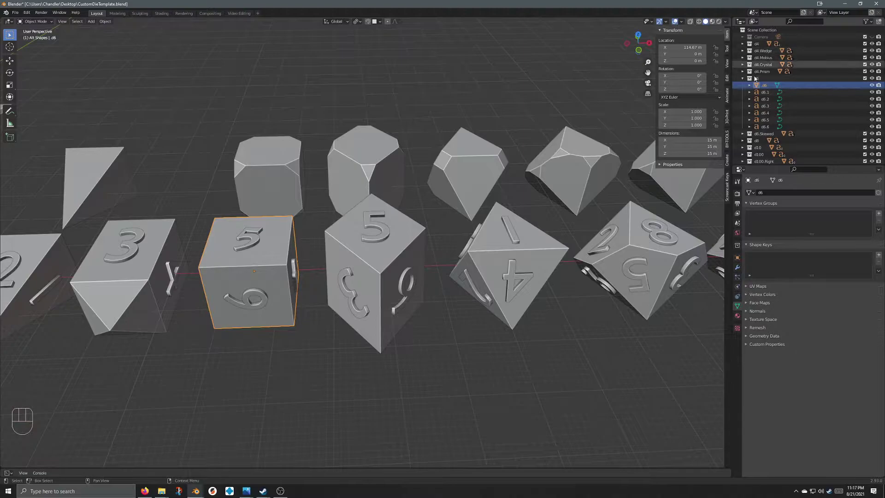
pyautogui.click(766, 94)
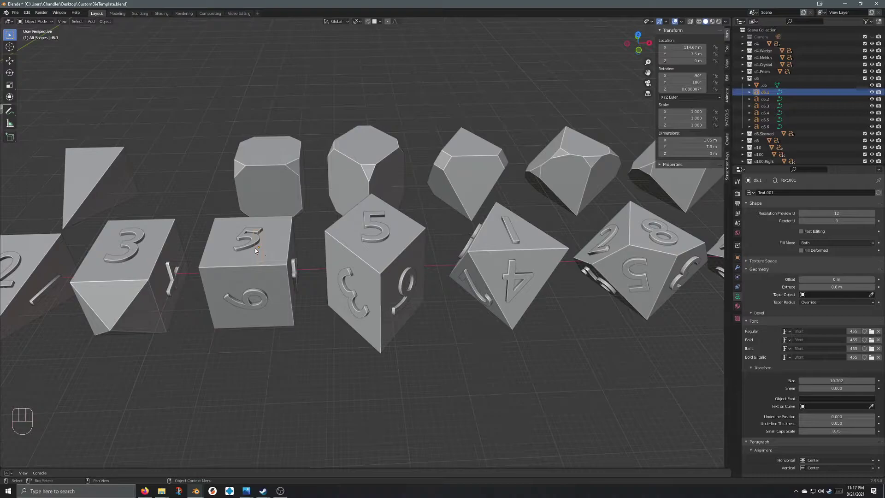
pyautogui.click(250, 241)
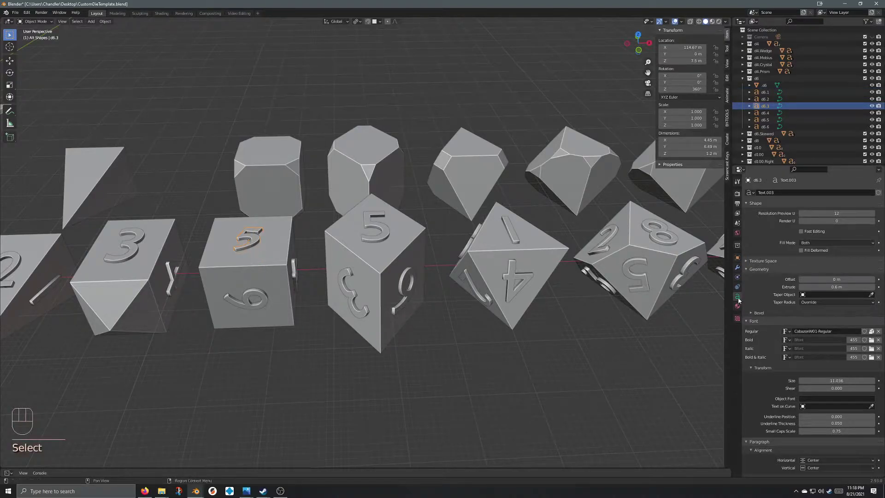
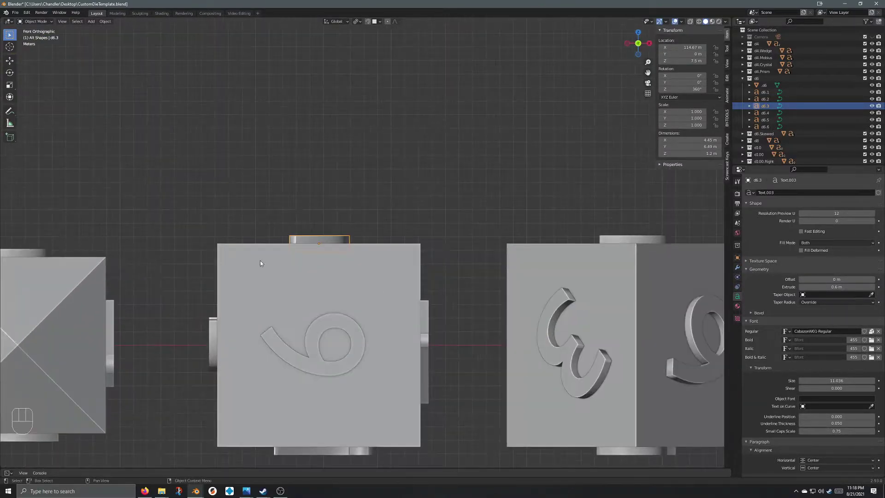
pyautogui.moveTo(406, 191); pyautogui.dragTo(405, 232)
pyautogui.moveTo(471, 266); pyautogui.dragTo(392, 263)
pyautogui.moveTo(331, 287); pyautogui.dragTo(320, 247)
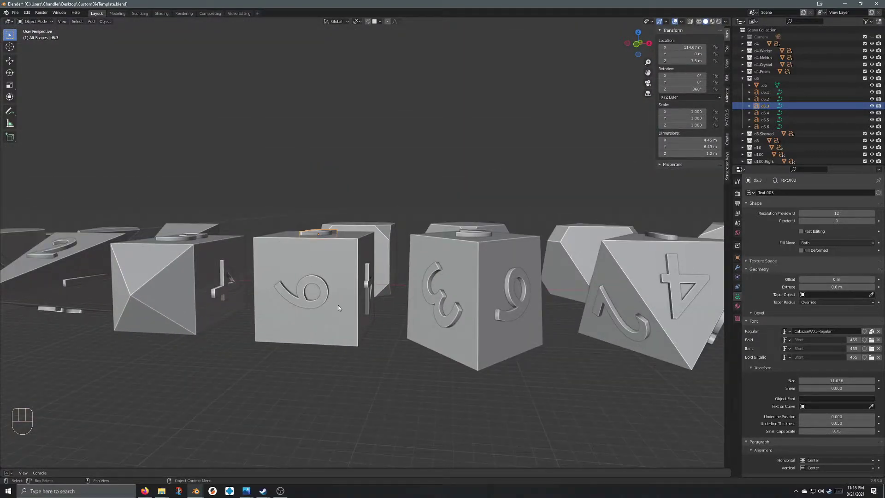
pyautogui.middleClick(406, 255)
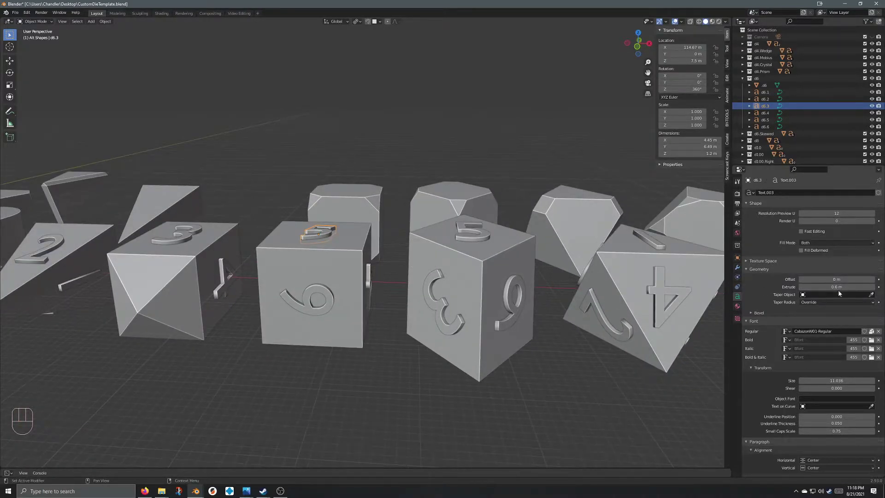
pyautogui.moveTo(373, 258); pyautogui.dragTo(374, 266)
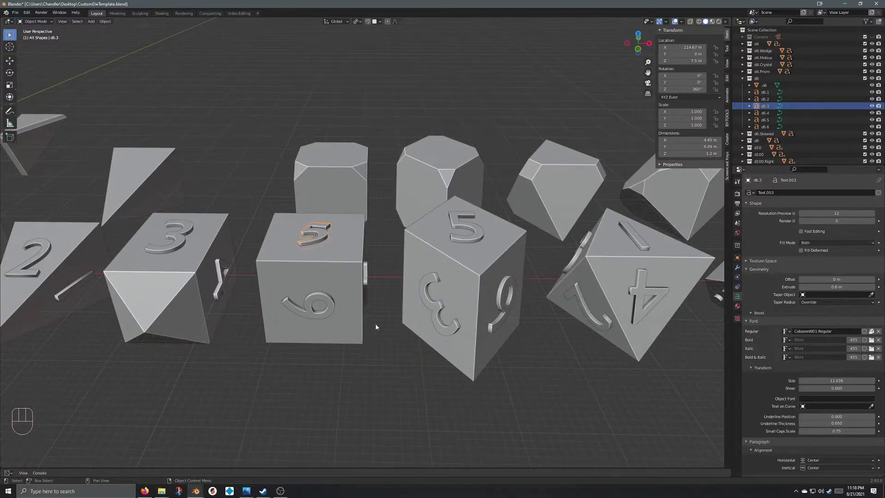
pyautogui.moveTo(376, 310); pyautogui.dragTo(375, 326)
pyautogui.moveTo(374, 323); pyautogui.dragTo(266, 318)
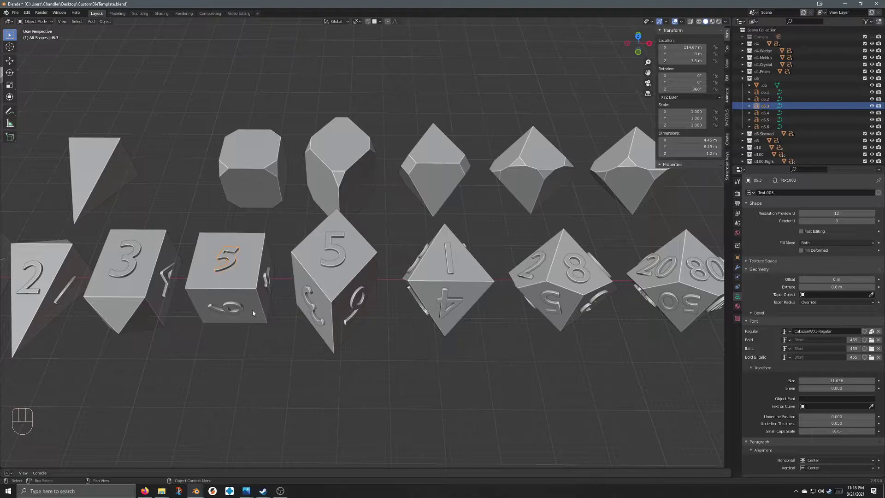
pyautogui.moveTo(253, 326); pyautogui.dragTo(296, 315)
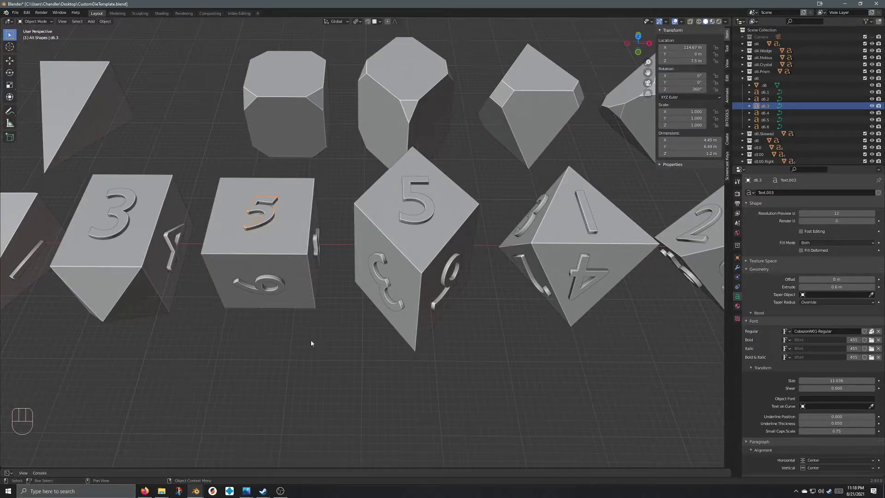
pyautogui.moveTo(305, 343); pyautogui.dragTo(315, 357)
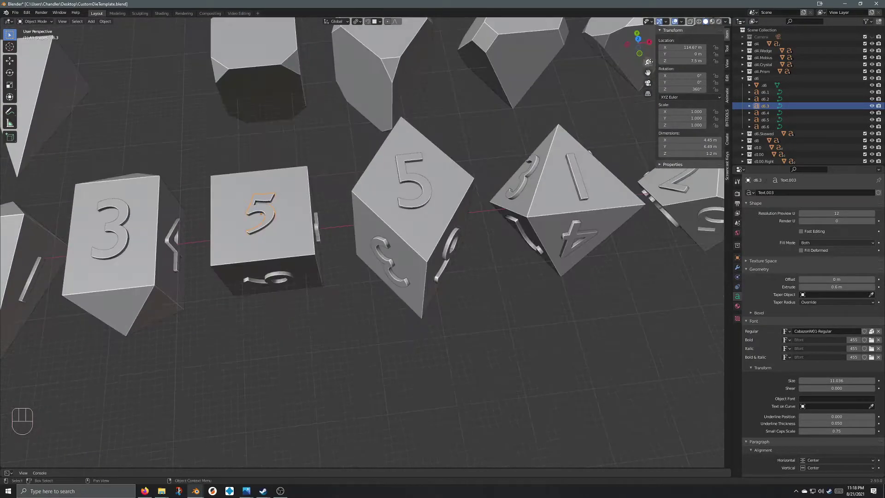
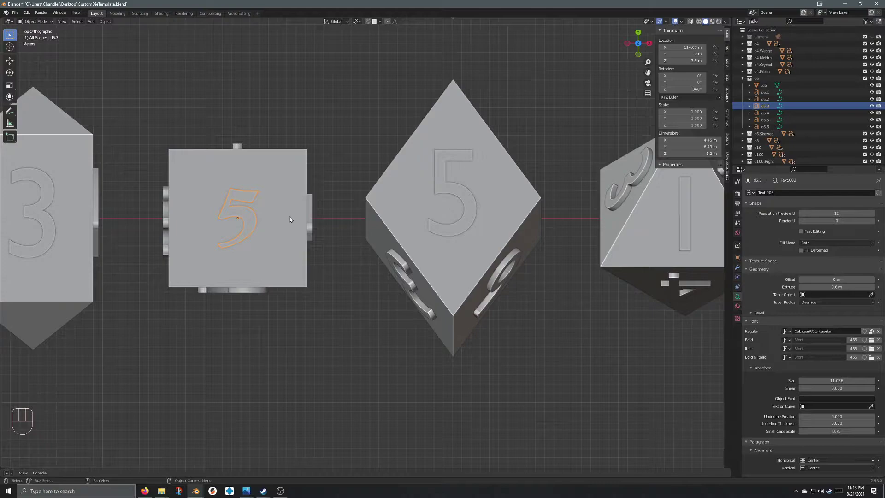
pyautogui.press('s')
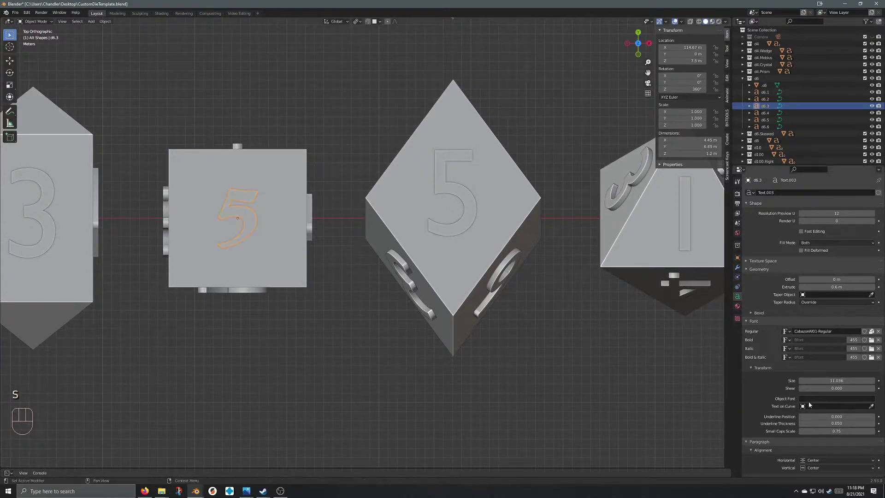
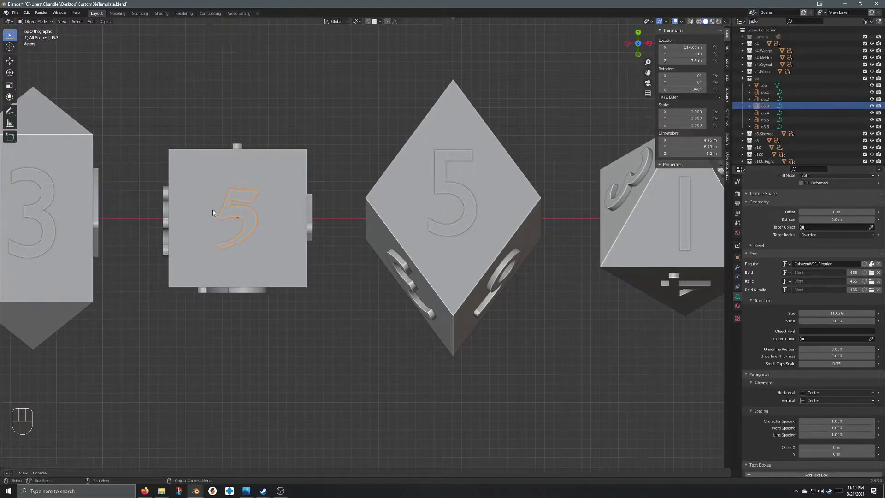
# Edit the d6 face's number text so it reads 17 instead of 5, then leave edit mode.
pyautogui.press('Tab')
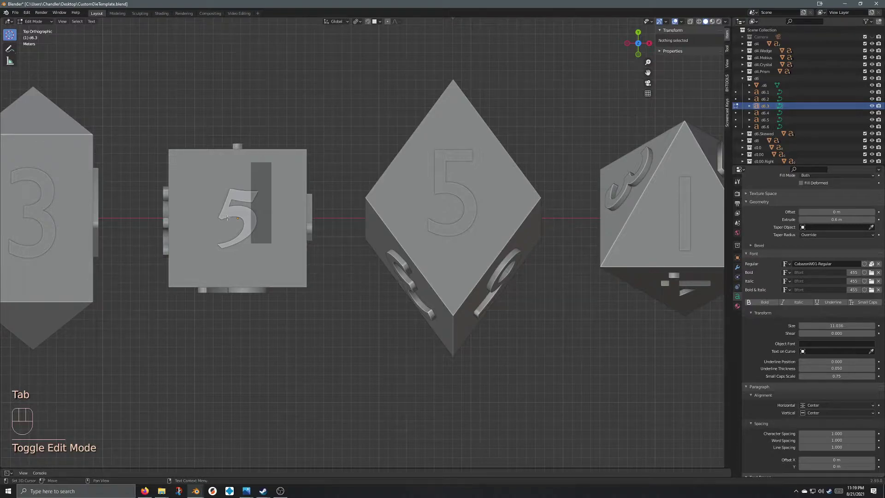
pyautogui.press('BackSpace')
pyautogui.press('KP_1')
pyautogui.press('KP_5')
pyautogui.press('a')
pyautogui.press('d')
pyautogui.press('f')
pyautogui.press('f')
pyautogui.press('a')
pyautogui.press('BackSpace')
pyautogui.press('BackSpace')
pyautogui.press('BackSpace')
pyautogui.press('BackSpace')
pyautogui.press('BackSpace')
pyautogui.press('BackSpace')
pyautogui.press('BackSpace')
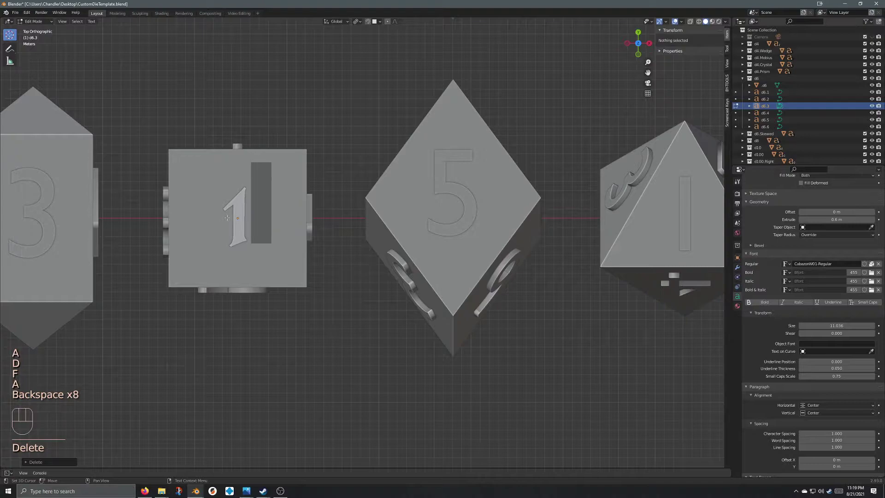
pyautogui.press('BackSpace')
pyautogui.press('2')
pyautogui.press('0')
pyautogui.press('BackSpace')
pyautogui.press('Delete')
pyautogui.press('7')
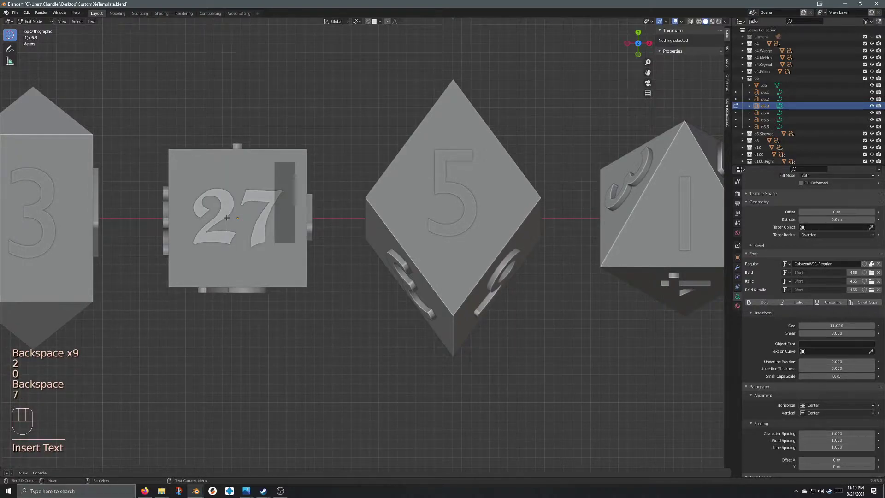
pyautogui.press('Delete')
pyautogui.press('BackSpace')
pyautogui.press('BackSpace')
pyautogui.press('1')
pyautogui.press('7')
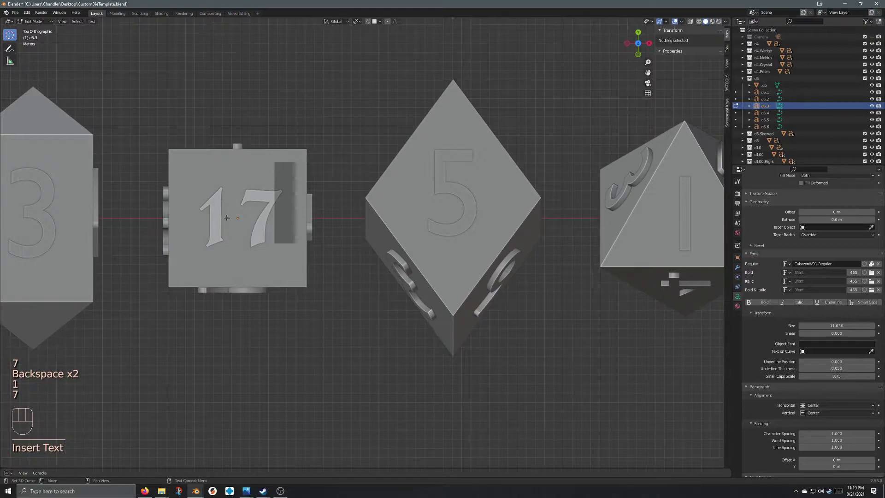
pyautogui.press('Tab')
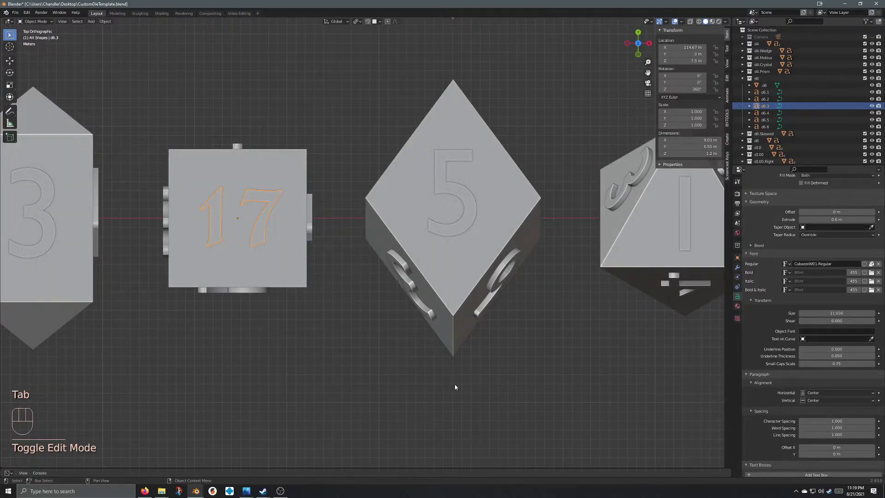
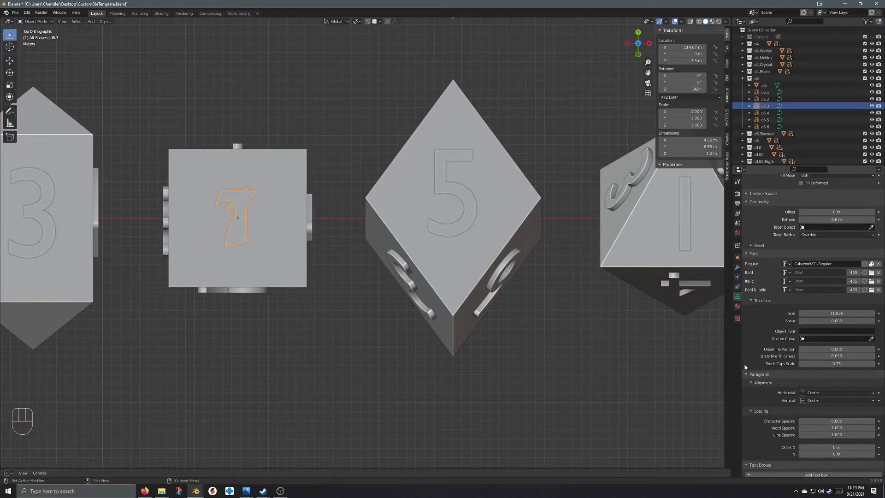
# Set the 17 text's paragraph horizontal alignment to Center so it sits centred on the face.
pyautogui.moveTo(815, 394); pyautogui.dragTo(820, 402)
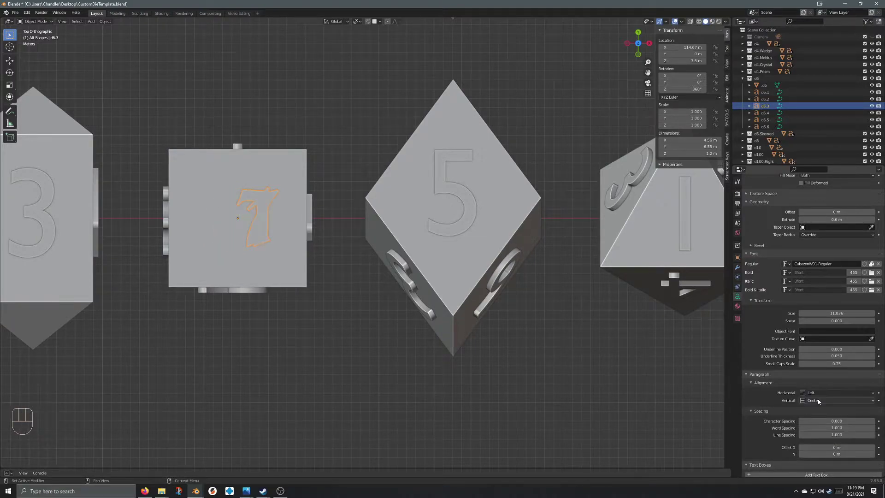
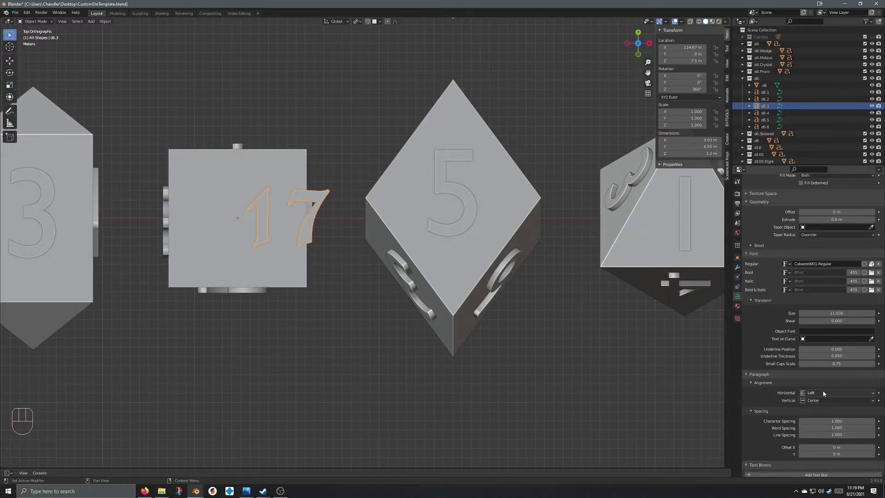
pyautogui.moveTo(824, 394); pyautogui.dragTo(826, 419)
pyautogui.moveTo(820, 393); pyautogui.dragTo(820, 412)
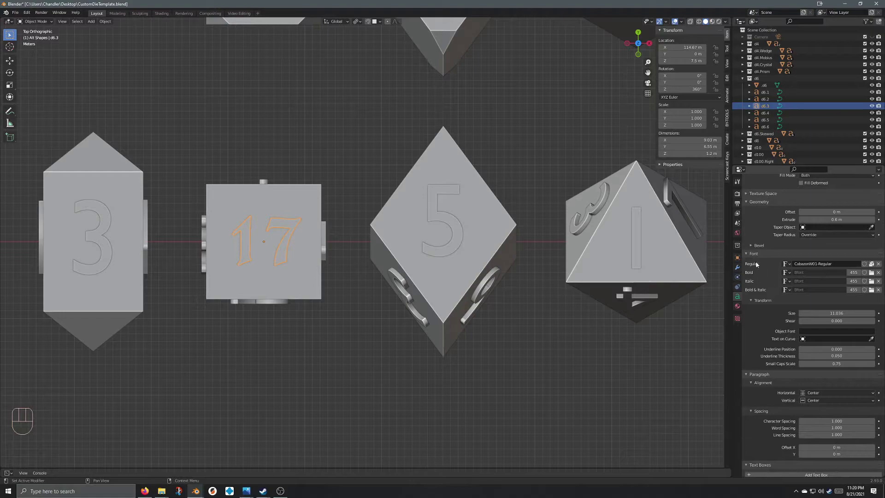
# Scale the 17 text object up to about 1.243 and view the cube's top face.
pyautogui.click(748, 258)
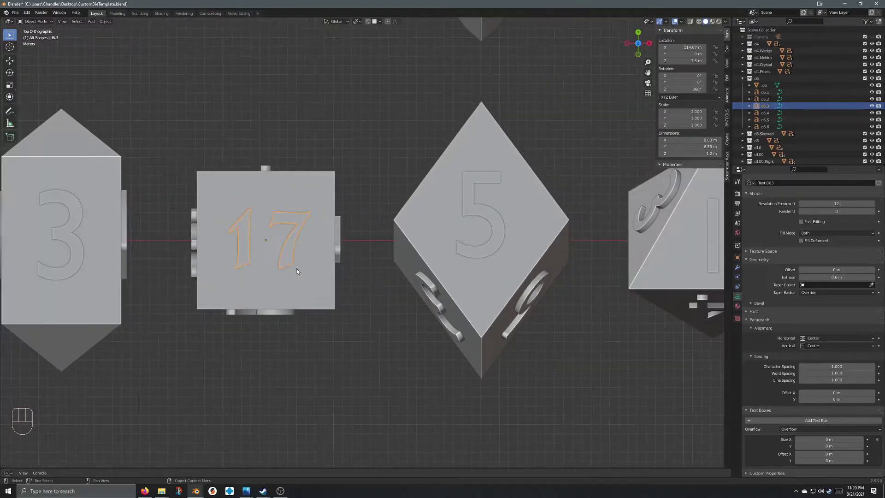
pyautogui.press('s')
pyautogui.moveTo(269, 306); pyautogui.dragTo(274, 241)
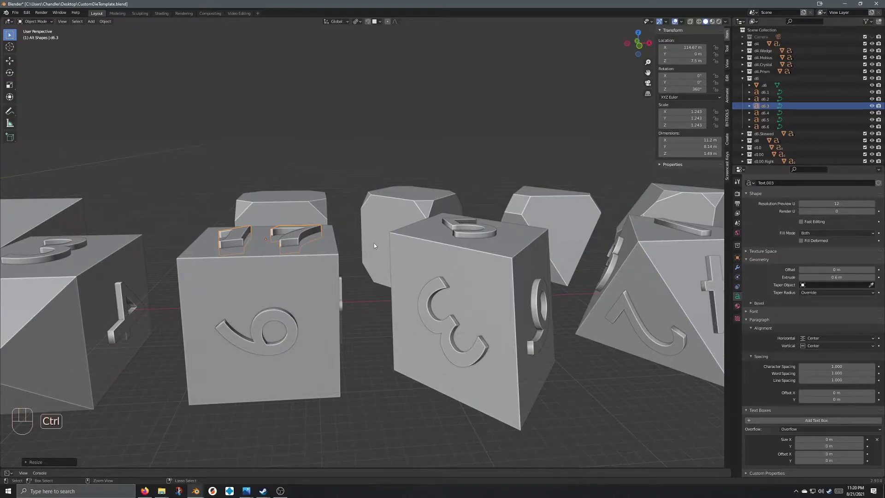
pyautogui.moveTo(356, 240); pyautogui.dragTo(355, 272)
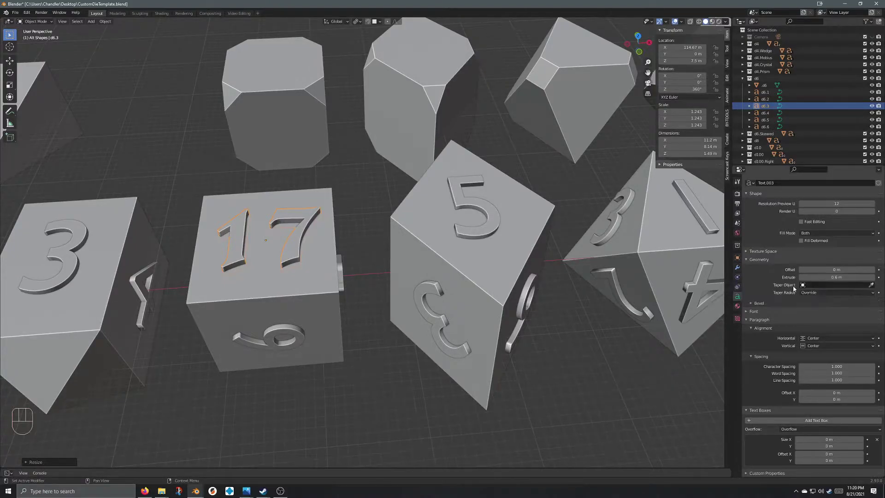
# Dismiss the Apply menu and undo repeatedly until the square die's number is back to 5 at normal scale.
pyautogui.press('ctrl+a')
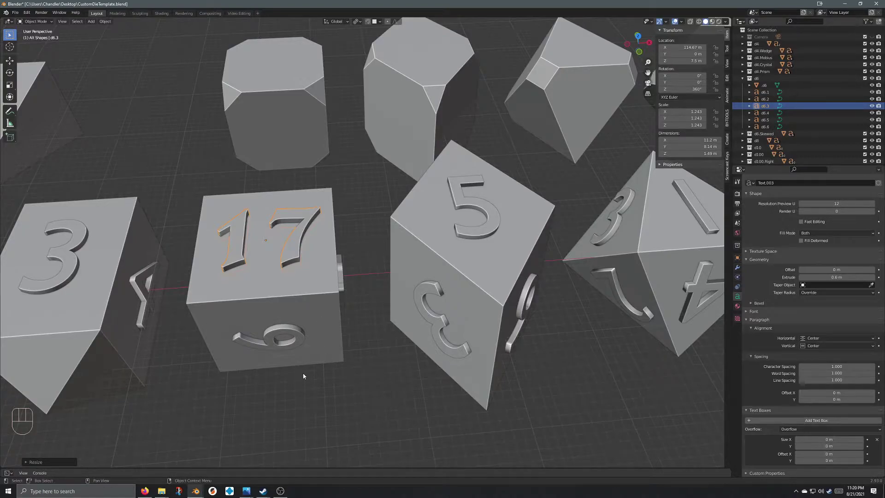
pyautogui.press('ctrl+z')
pyautogui.moveTo(361, 353); pyautogui.dragTo(357, 331)
pyautogui.press('ctrl+z')
pyautogui.press('ctrl+z')
pyautogui.press('ctrl+z')
pyautogui.press('ctrl+z')
pyautogui.press('ctrl+z')
pyautogui.press('ctrl+z')
pyautogui.press('ctrl+z')
pyautogui.press('ctrl+z')
pyautogui.press('ctrl+z')
pyautogui.press('ctrl+z')
pyautogui.press('ctrl+z')
pyautogui.press('ctrl+z')
pyautogui.press('ctrl+z')
pyautogui.press('ctrl+z')
pyautogui.press('ctrl+z')
pyautogui.press('ctrl+z')
pyautogui.press('ctrl+z')
pyautogui.press('ctrl+z')
pyautogui.press('ctrl+z')
pyautogui.press('ctrl+z')
pyautogui.press('ctrl+z')
pyautogui.press('ctrl+z')
pyautogui.press('ctrl+z')
pyautogui.press('ctrl+z')
pyautogui.press('ctrl+z')
pyautogui.press('ctrl+z')
pyautogui.press('ctrl+z')
pyautogui.press('ctrl+z')
pyautogui.press('ctrl+z')
pyautogui.press('ctrl+z')
pyautogui.moveTo(363, 306); pyautogui.dragTo(357, 352)
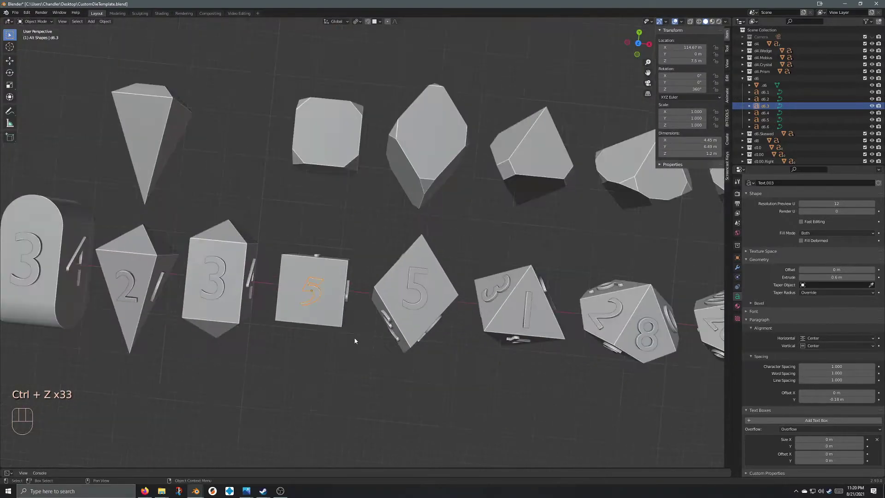
pyautogui.moveTo(367, 361); pyautogui.dragTo(370, 324)
pyautogui.moveTo(357, 364); pyautogui.dragTo(408, 326)
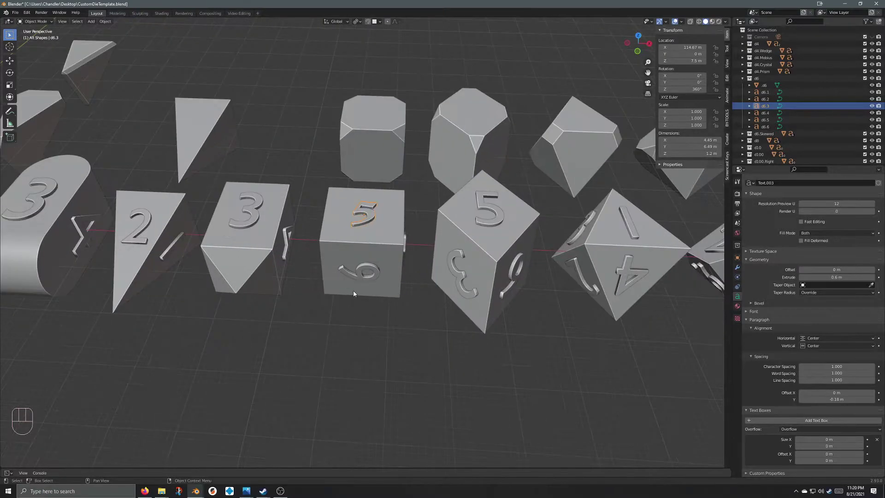
pyautogui.moveTo(396, 255); pyautogui.dragTo(396, 242)
# Select the six d6 number texts and convert them from text into mesh objects.
pyautogui.moveTo(372, 218); pyautogui.dragTo(334, 213)
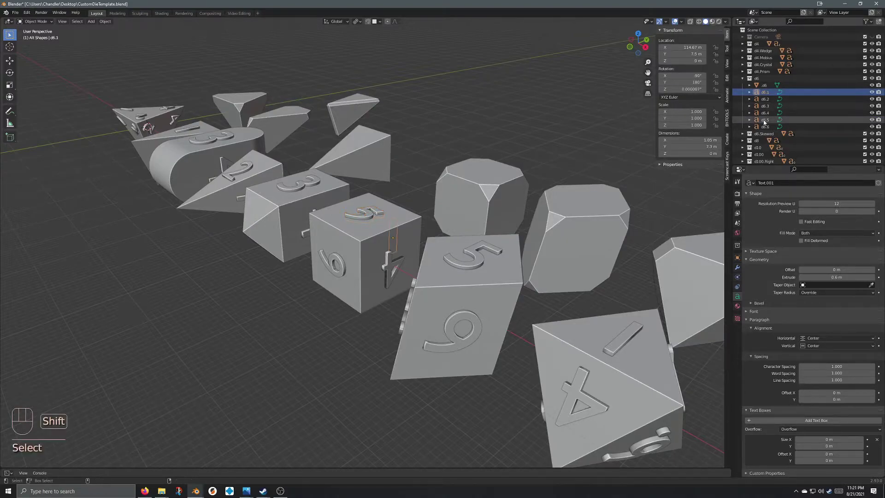
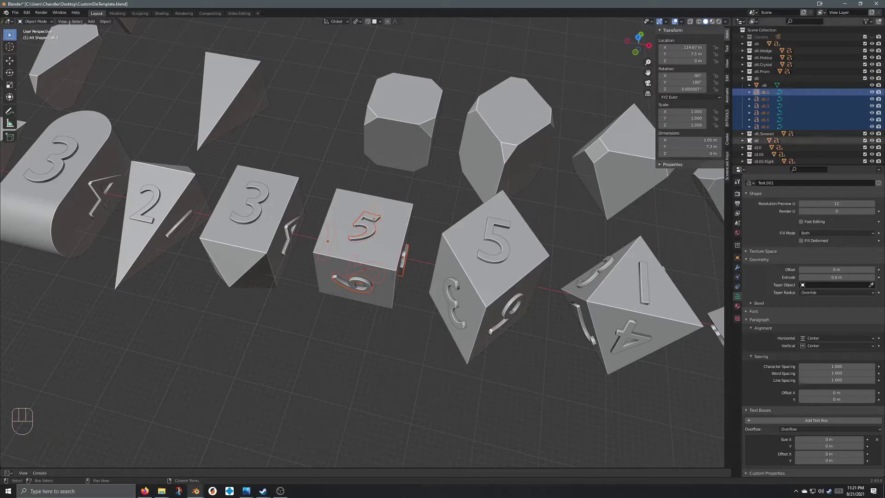
pyautogui.click(363, 224)
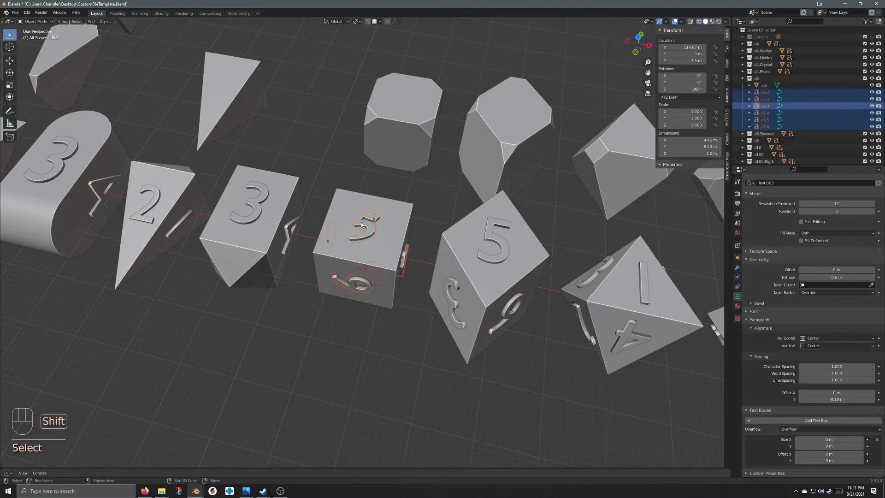
pyautogui.moveTo(390, 251); pyautogui.dragTo(371, 232)
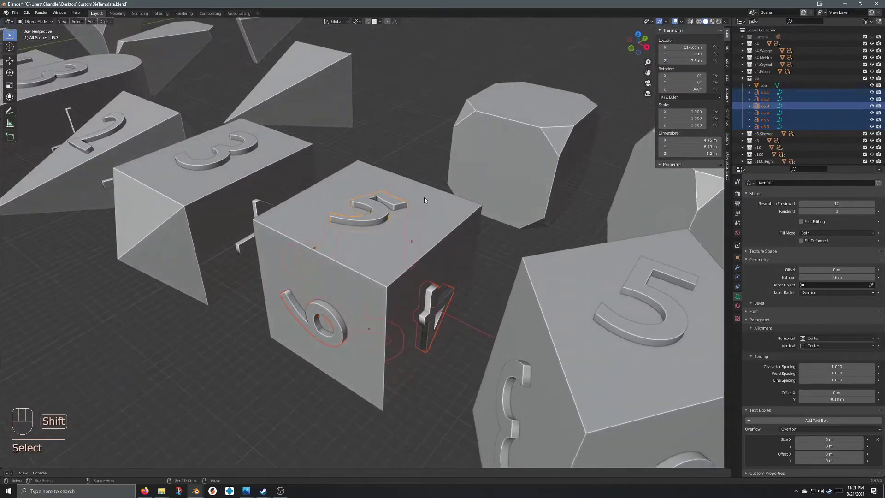
pyautogui.moveTo(344, 228); pyautogui.dragTo(371, 236)
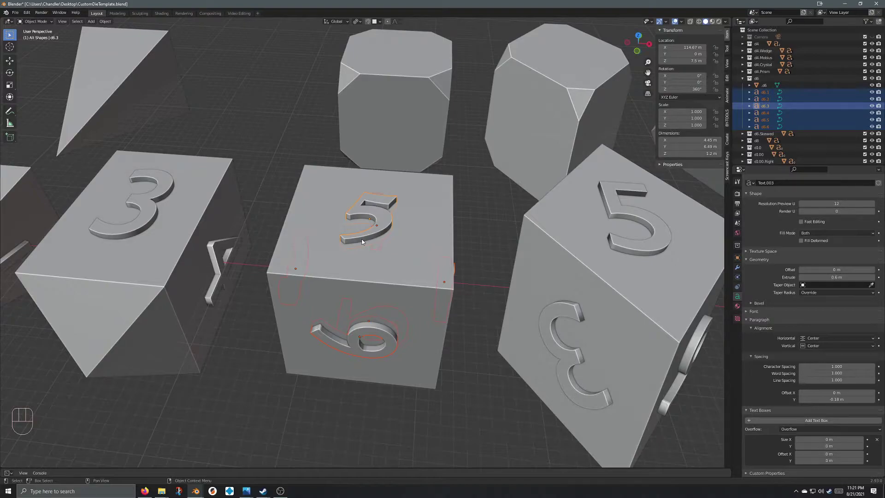
pyautogui.press('ctrl+l')
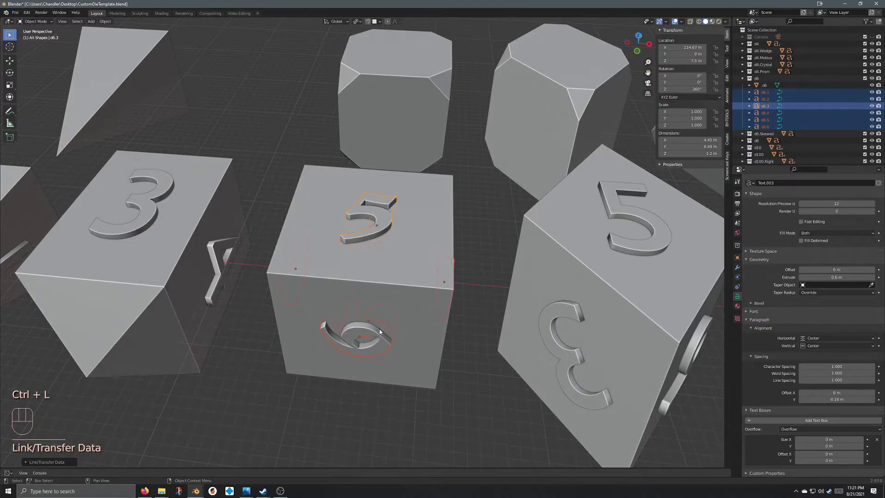
# Zoom back over the dice row and select the square die body.
pyautogui.moveTo(375, 298); pyautogui.dragTo(390, 300)
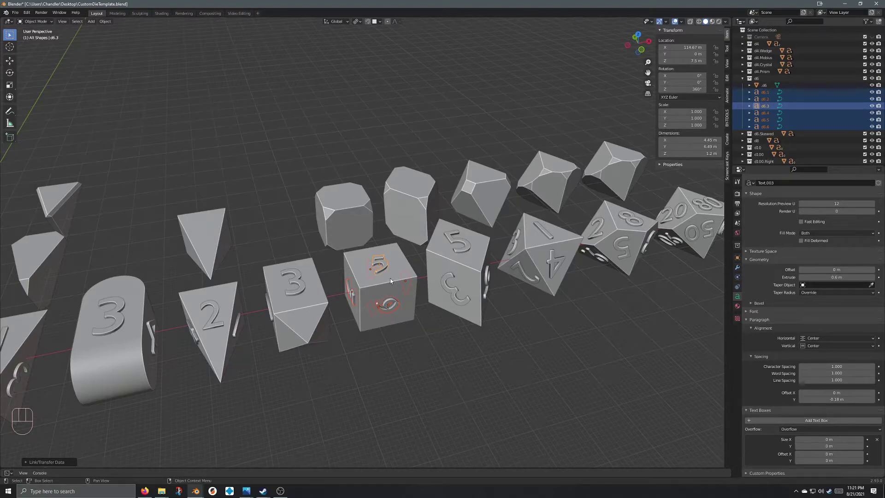
pyautogui.moveTo(386, 280); pyautogui.dragTo(438, 303)
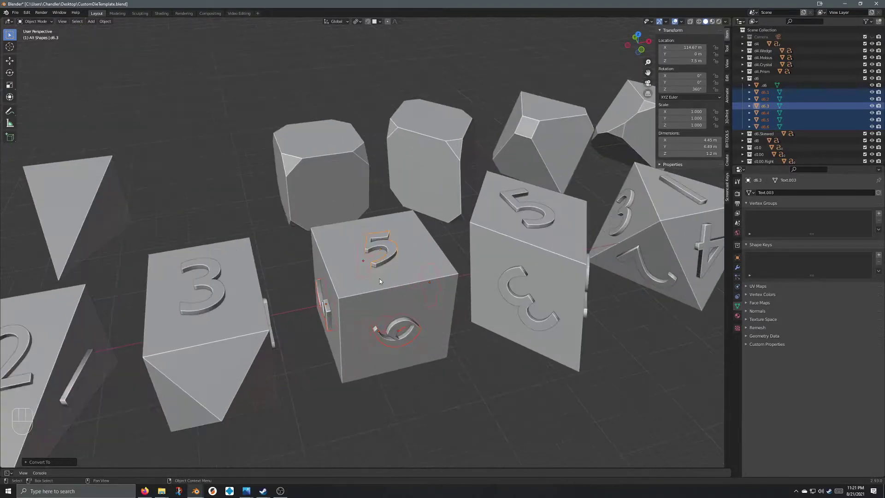
pyautogui.moveTo(396, 278); pyautogui.dragTo(394, 283)
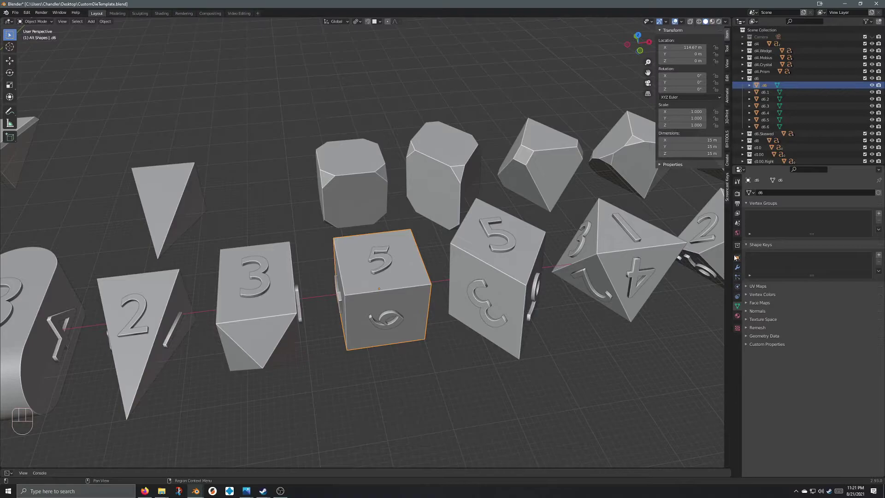
# Add a Boolean difference modifier to the square die, trying the Fast and Exact solvers.
pyautogui.moveTo(772, 197); pyautogui.dragTo(757, 231)
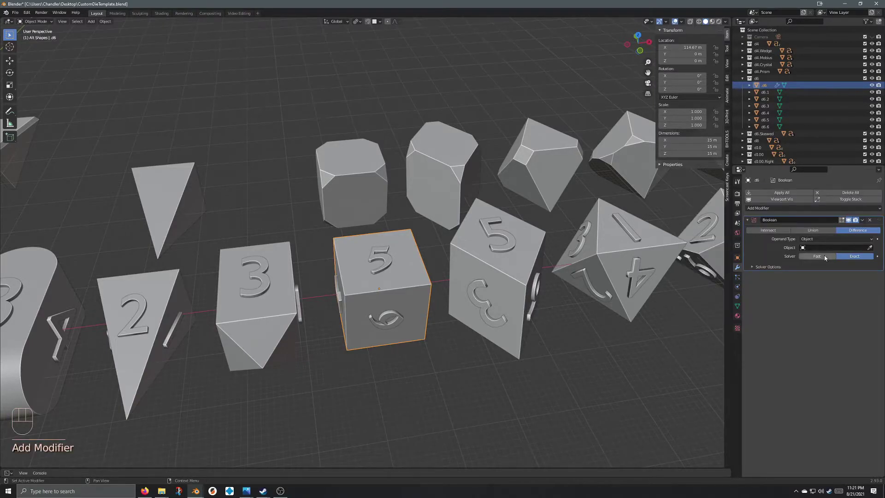
pyautogui.click(826, 258)
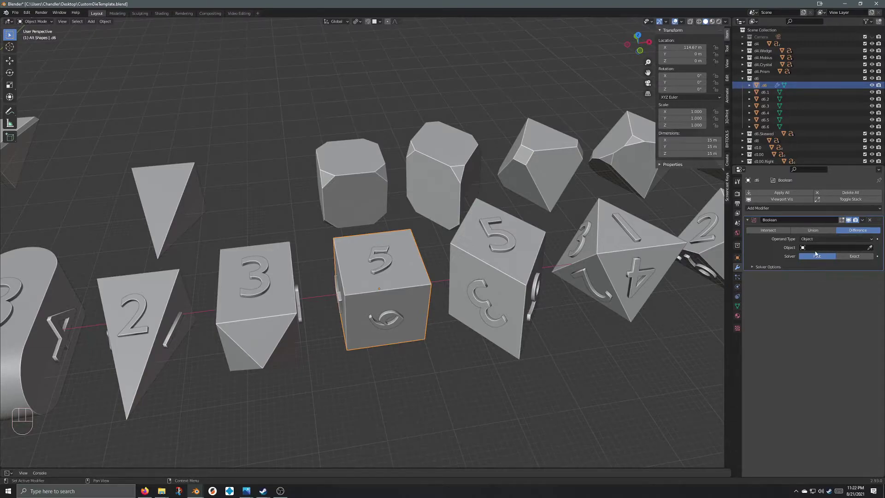
pyautogui.click(767, 269)
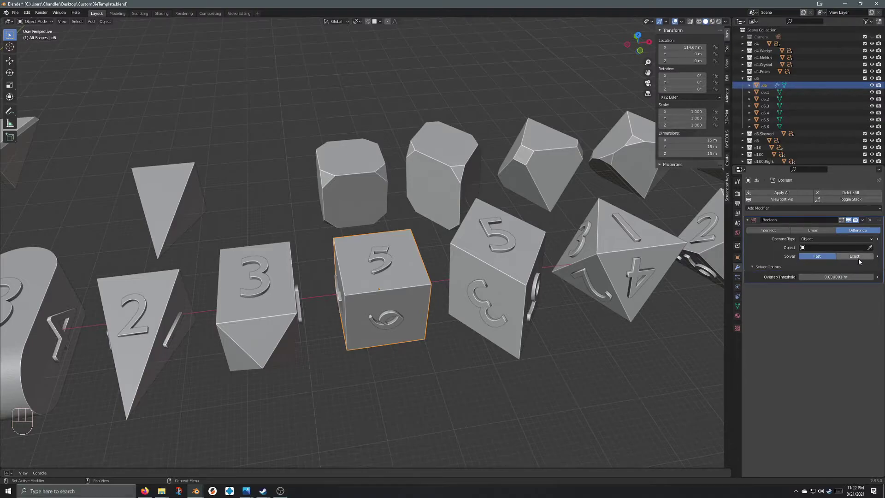
pyautogui.click(867, 261)
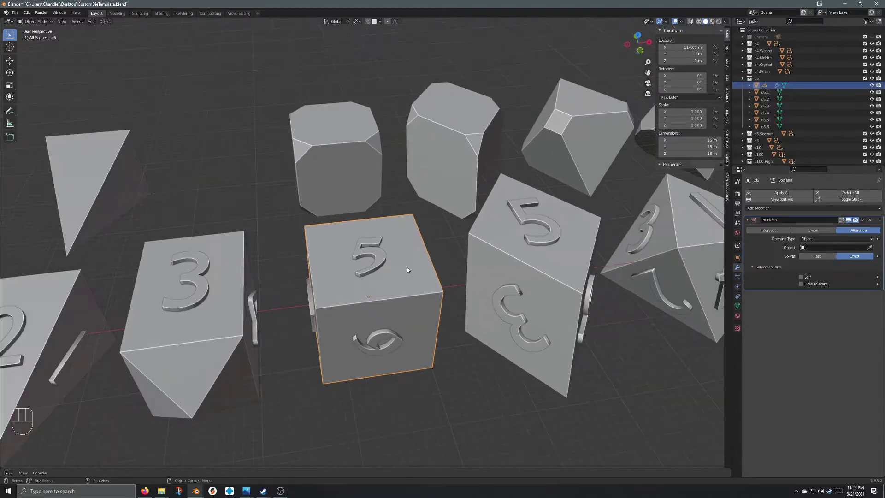
pyautogui.middleClick(413, 268)
# Pick the d6.5 number mesh as the Boolean cutter object with the eyedropper.
pyautogui.click(408, 278)
pyautogui.moveTo(409, 283); pyautogui.dragTo(403, 272)
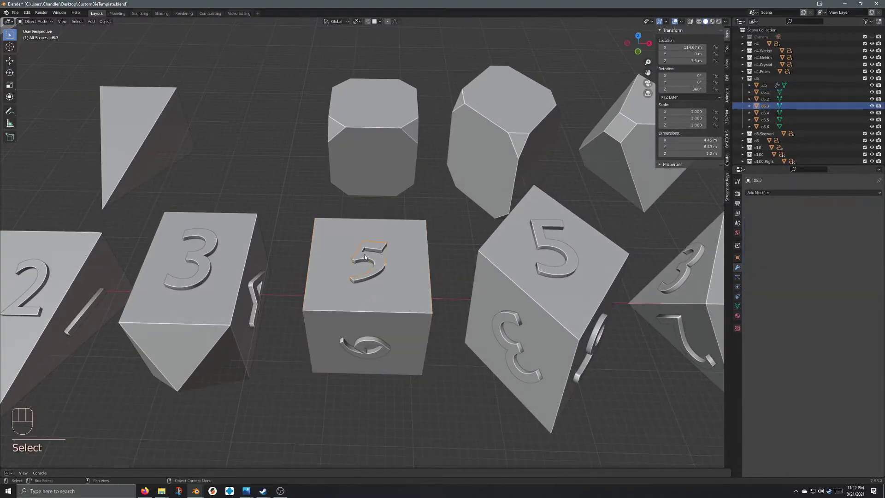
pyautogui.click(429, 322)
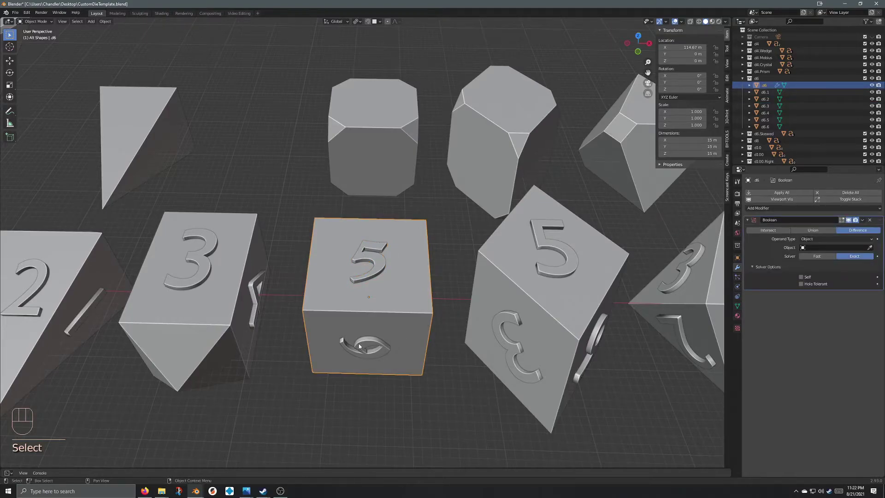
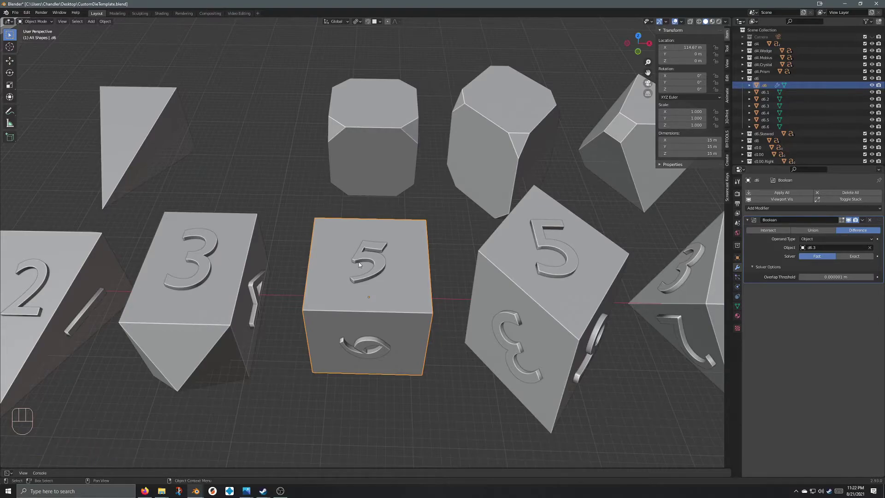
pyautogui.moveTo(426, 228); pyautogui.dragTo(457, 184)
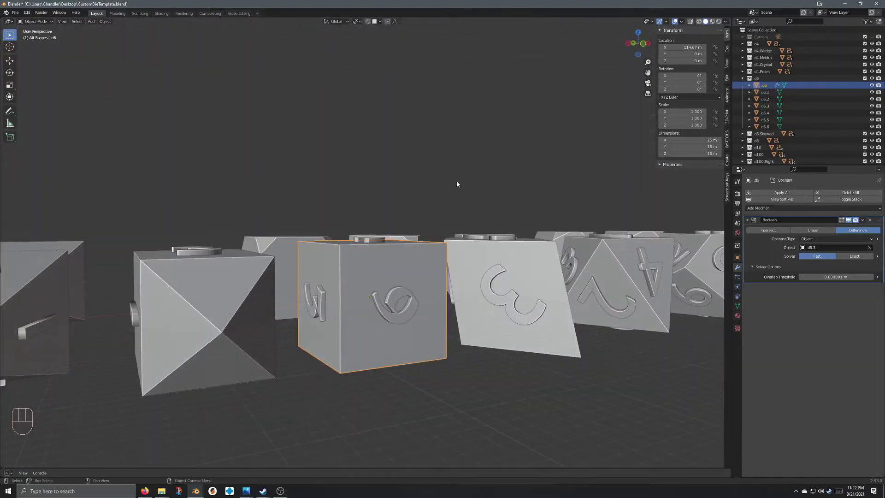
pyautogui.click(872, 250)
pyautogui.click(873, 251)
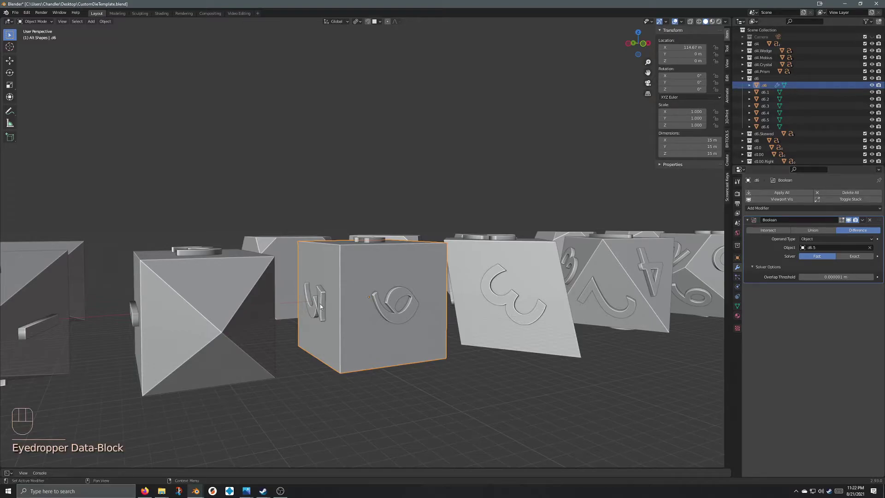
pyautogui.moveTo(359, 279); pyautogui.dragTo(349, 303)
pyautogui.write('ey')
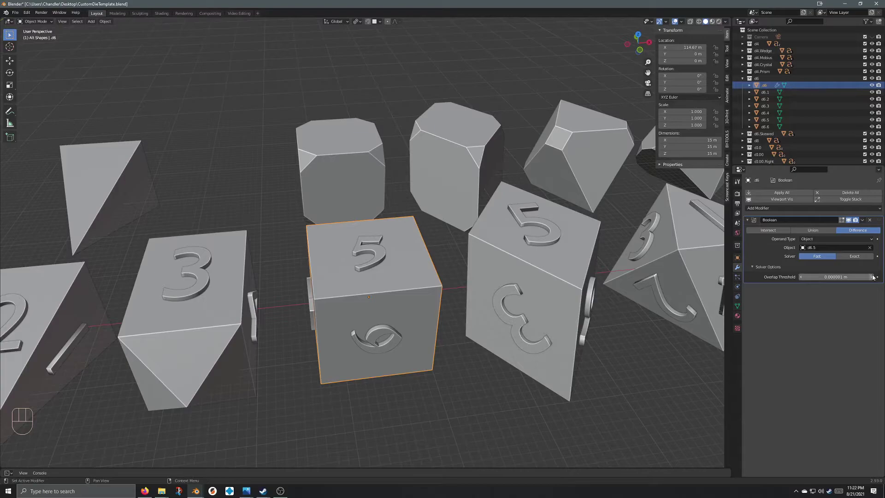
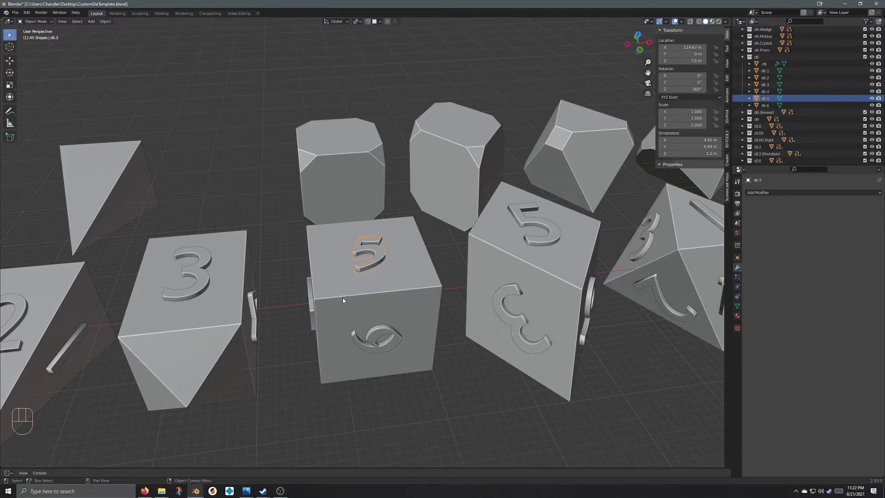
# Hide d6 numerals to inspect the cube, then undo those hides.
pyautogui.click(444, 291)
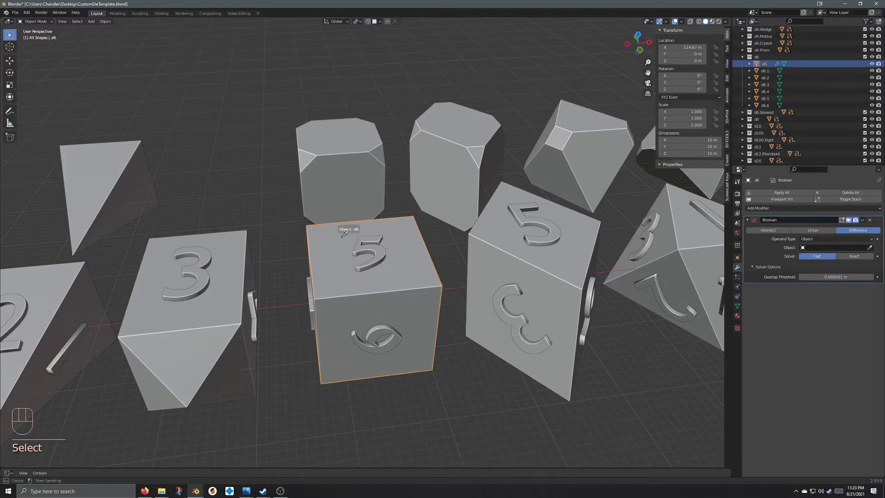
pyautogui.press('ctrl+a')
pyautogui.click(381, 253)
pyautogui.press('h')
pyautogui.moveTo(379, 266); pyautogui.dragTo(374, 279)
pyautogui.press('h')
pyautogui.rightClick(373, 282)
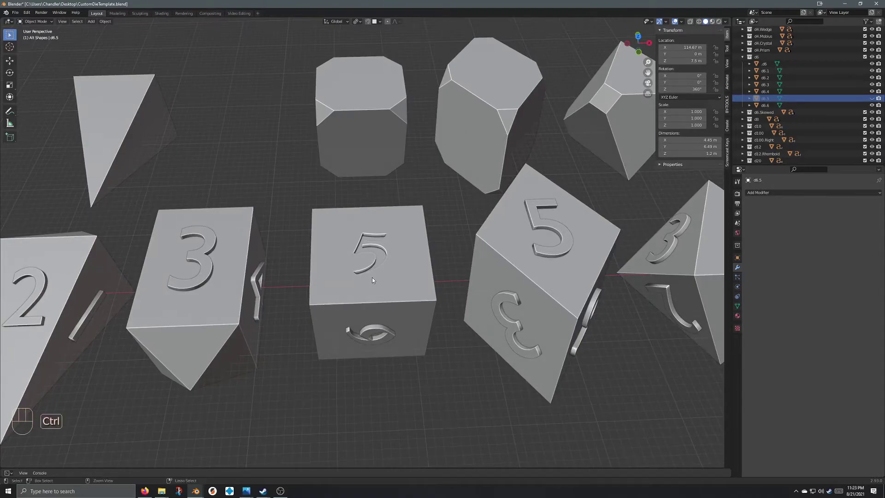
pyautogui.press('ctrl+z')
pyautogui.press('ctrl+z')
pyautogui.press('ctrl+z')
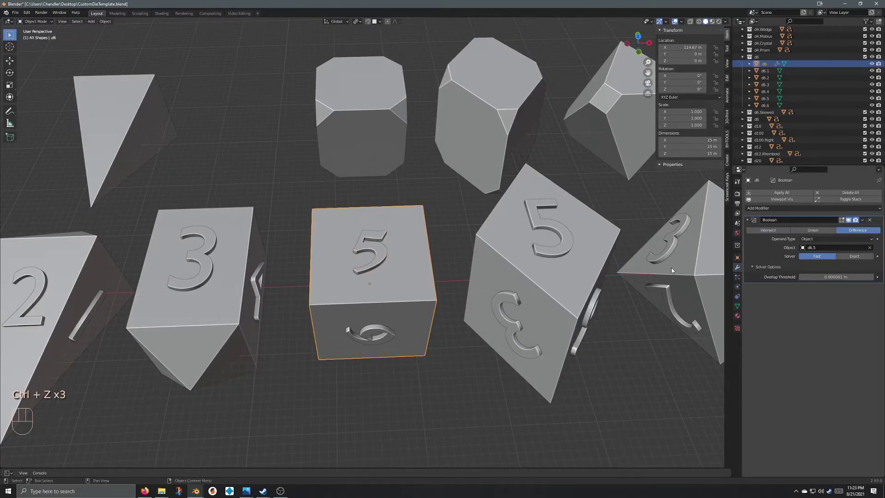
# Join the six d6 numeral meshes into d6.1 and set it as the cube's Boolean cutter.
pyautogui.click(774, 109)
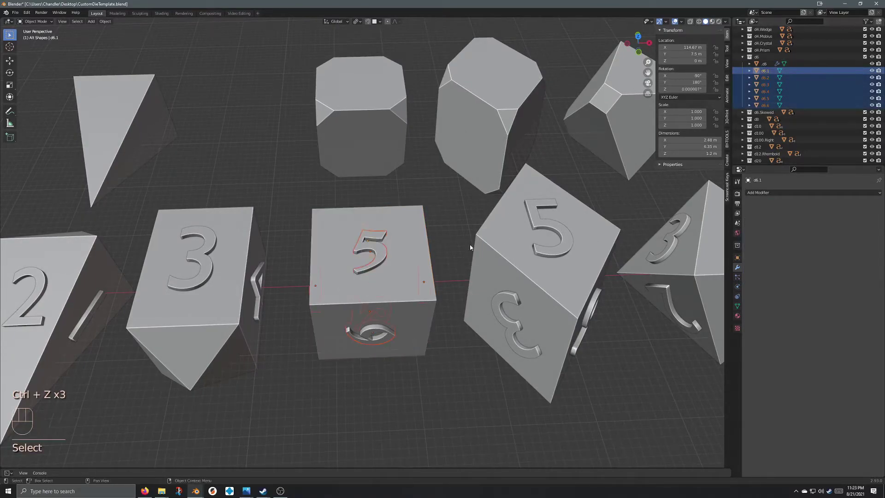
pyautogui.press('ctrl+j')
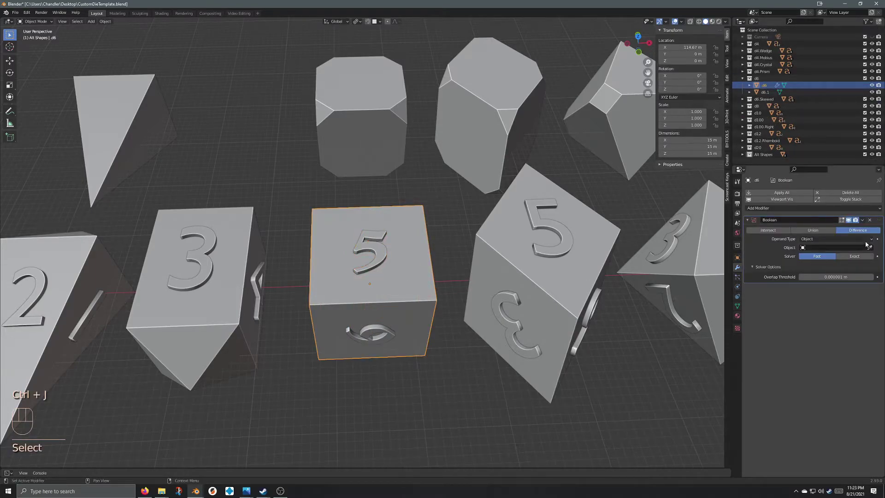
pyautogui.click(874, 250)
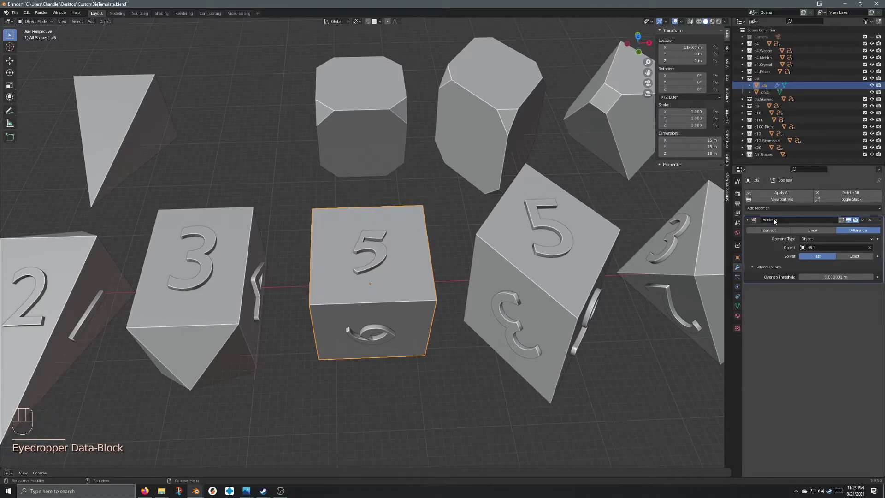
# Undo the join so the d6 numerals are separate objects d6.1 through d6.6 again.
pyautogui.press('ctrl+a')
pyautogui.press('h')
pyautogui.middleClick(391, 306)
pyautogui.moveTo(375, 300); pyautogui.dragTo(368, 258)
pyautogui.moveTo(368, 258); pyautogui.dragTo(378, 317)
pyautogui.press('ctrl+z')
pyautogui.press('ctrl+z')
pyautogui.press('ctrl+z')
pyautogui.press('ctrl+z')
pyautogui.press('ctrl+z')
pyautogui.press('ctrl+z')
pyautogui.press('ctrl+z')
pyautogui.press('ctrl+z')
pyautogui.press('ctrl+z')
pyautogui.press('ctrl+z')
pyautogui.press('ctrl+z')
pyautogui.press('ctrl+z')
pyautogui.press('ctrl+z')
pyautogui.press('ctrl+z')
pyautogui.press('ctrl+z')
pyautogui.press('ctrl+z')
pyautogui.press('ctrl+z')
pyautogui.press('ctrl+z')
pyautogui.press('ctrl+z')
pyautogui.press('ctrl+z')
pyautogui.press('ctrl+z')
pyautogui.press('ctrl+z')
pyautogui.press('ctrl+z')
pyautogui.press('ctrl+z')
pyautogui.press('ctrl+z')
pyautogui.press('ctrl+z')
pyautogui.press('ctrl+z')
pyautogui.press('ctrl+z')
pyautogui.press('ctrl+z')
pyautogui.press('ctrl+z')
pyautogui.press('ctrl+z')
pyautogui.press('ctrl+z')
pyautogui.press('ctrl+z')
pyautogui.press('ctrl+z')
pyautogui.press('ctrl+z')
pyautogui.press('ctrl+z')
pyautogui.press('ctrl+z')
pyautogui.press('ctrl+z')
pyautogui.press('ctrl+z')
pyautogui.press('ctrl+z')
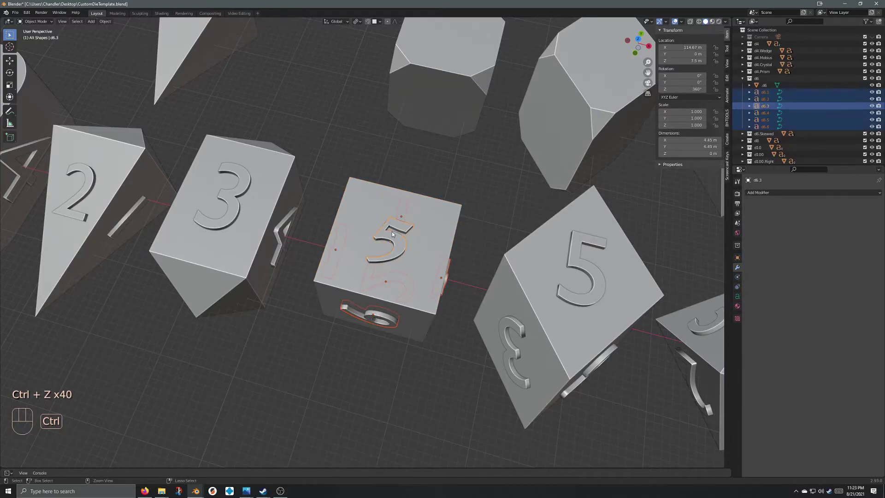
pyautogui.moveTo(419, 392); pyautogui.dragTo(444, 367)
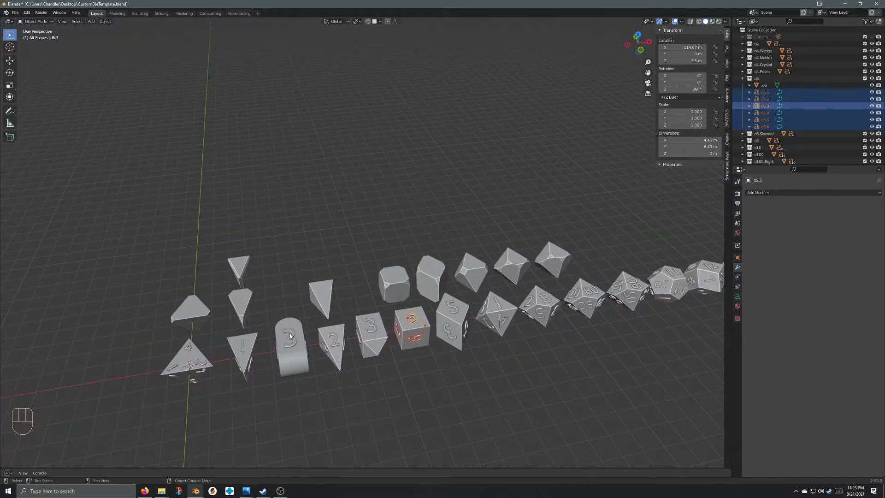
pyautogui.moveTo(418, 346); pyautogui.dragTo(277, 305)
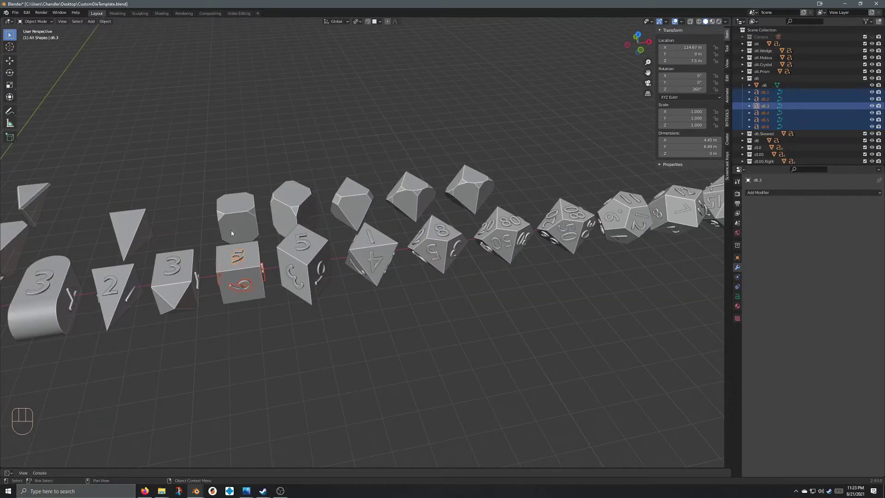
pyautogui.moveTo(288, 218); pyautogui.dragTo(274, 242)
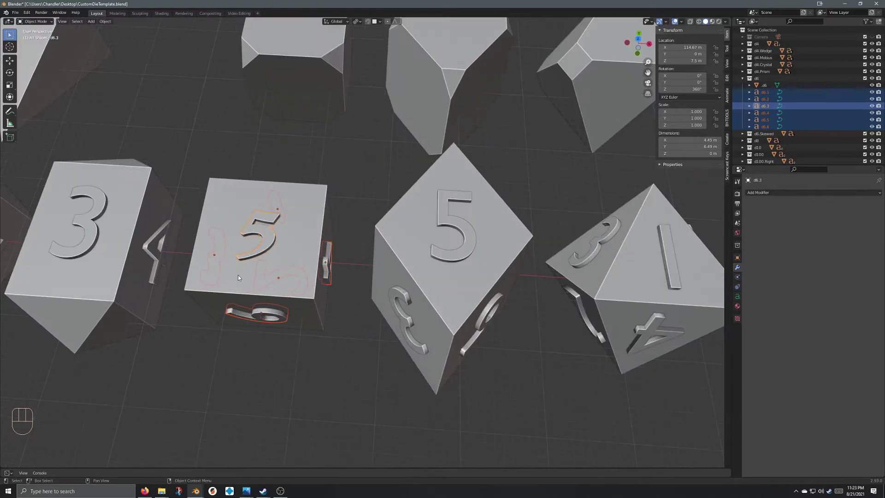
pyautogui.moveTo(242, 276); pyautogui.dragTo(243, 255)
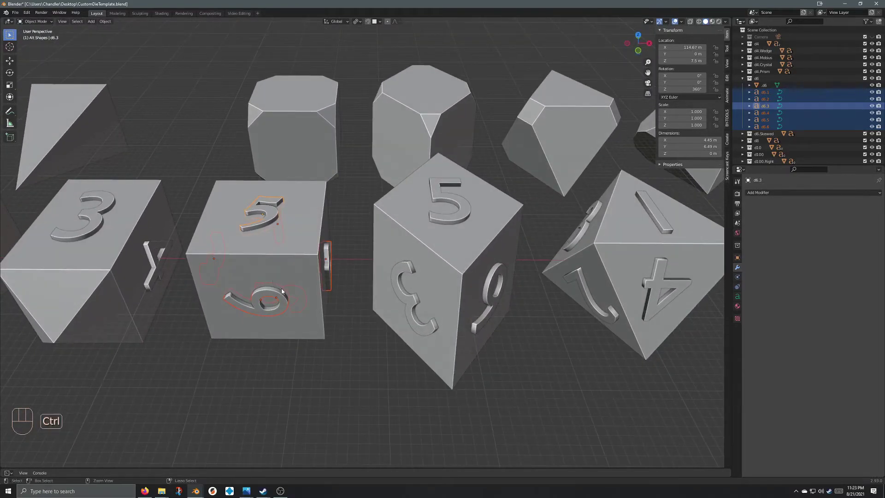
pyautogui.press('ctrl+shift+z')
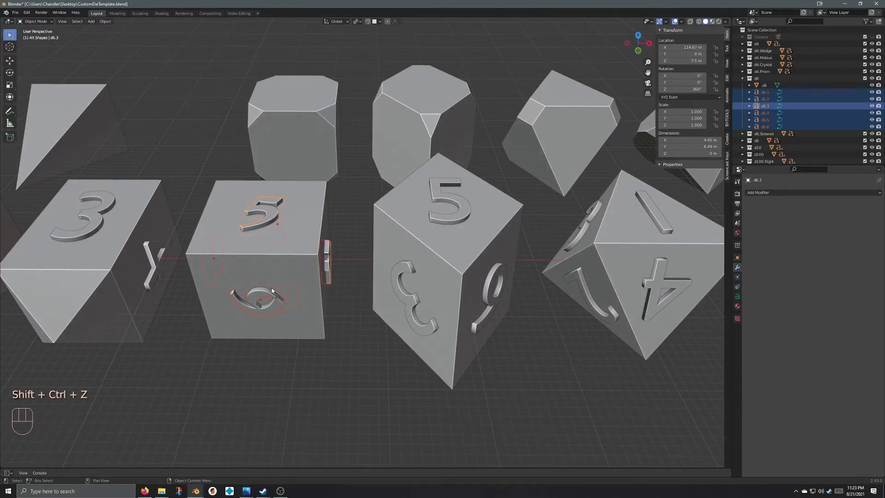
pyautogui.press('ctrl+d')
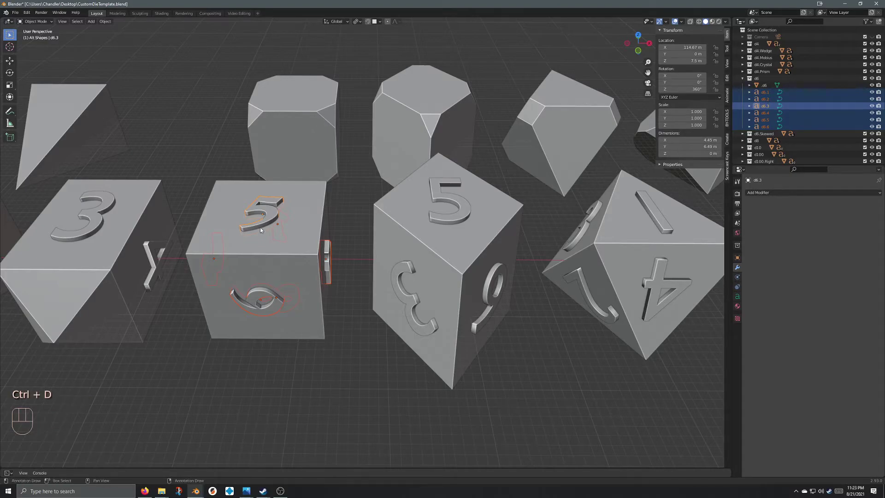
pyautogui.press('shift+d')
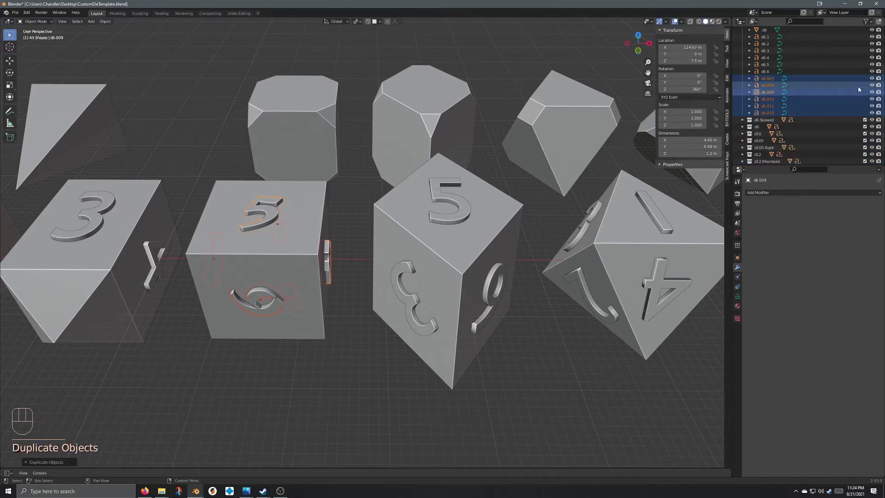
pyautogui.moveTo(874, 81); pyautogui.dragTo(874, 114)
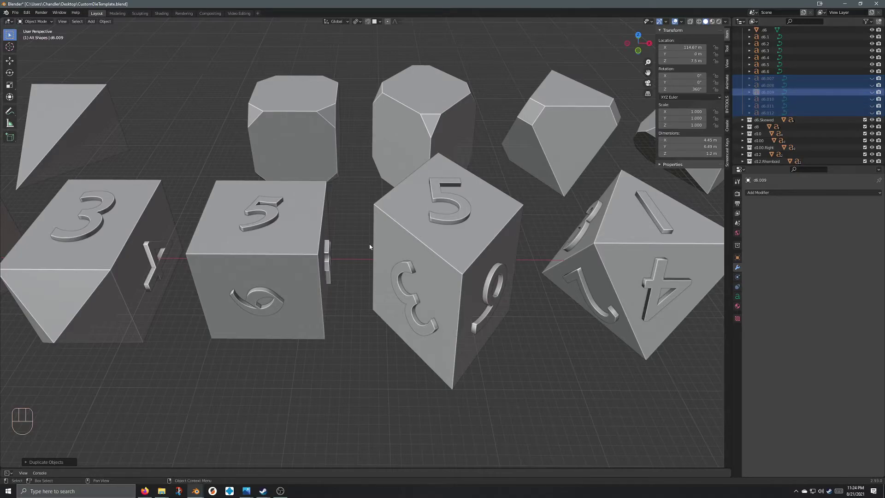
pyautogui.press('ctrl+z')
pyautogui.press('ctrl+z')
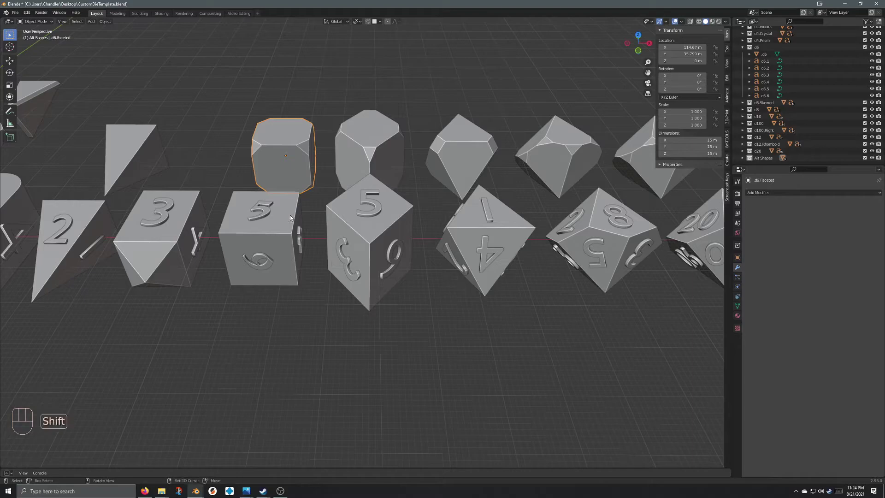
# Enable the Copy Attributes Menu add-on in Preferences with d6.Faceted and d6 selected.
pyautogui.click(292, 217)
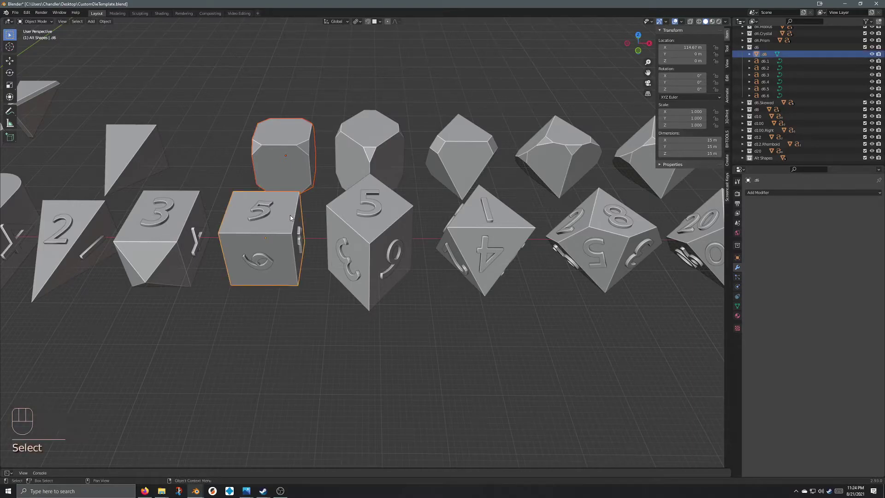
pyautogui.press('ctrl+c')
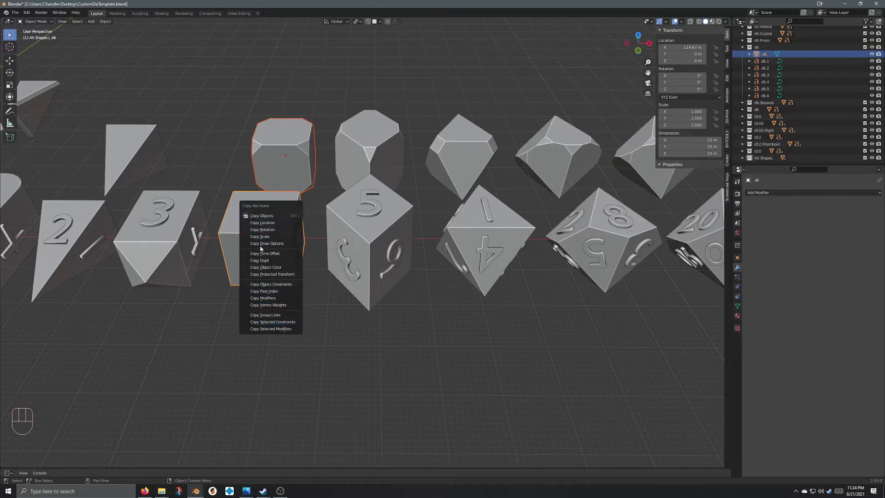
pyautogui.moveTo(29, 16); pyautogui.dragTo(214, 69)
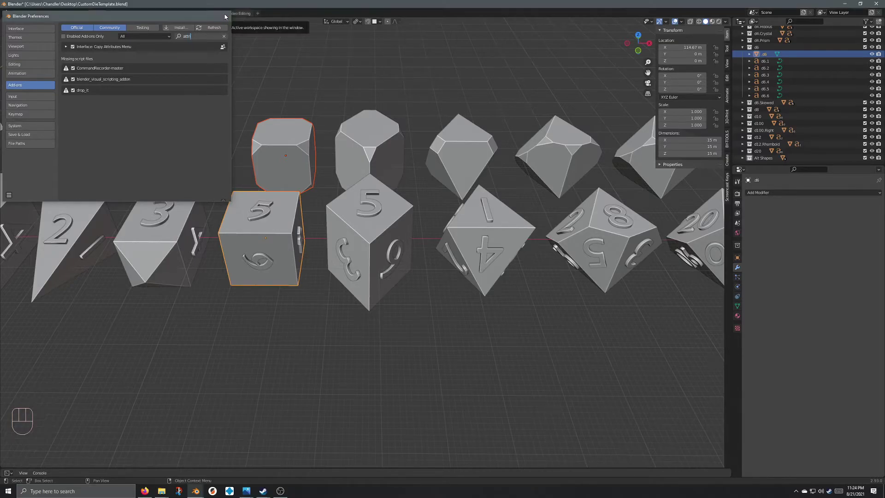
pyautogui.middleClick(271, 228)
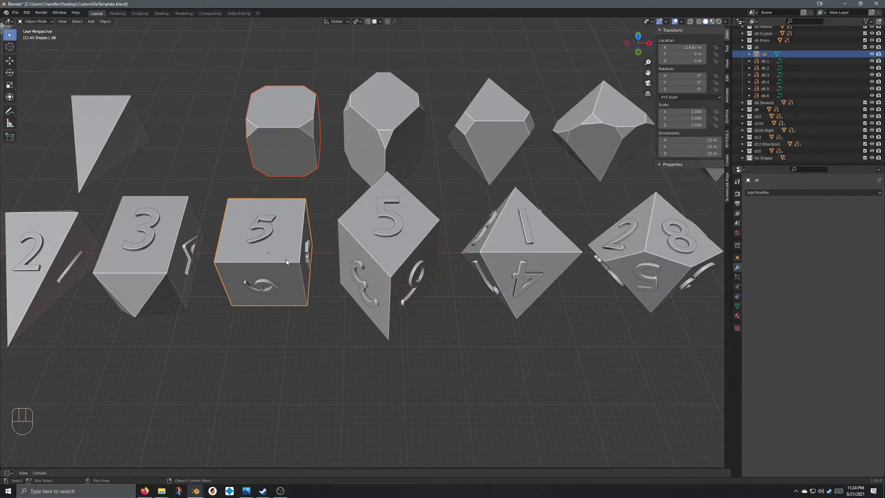
# Copy the numbered d6's location onto the faceted d6 so the two overlap.
pyautogui.press('ctrl+c')
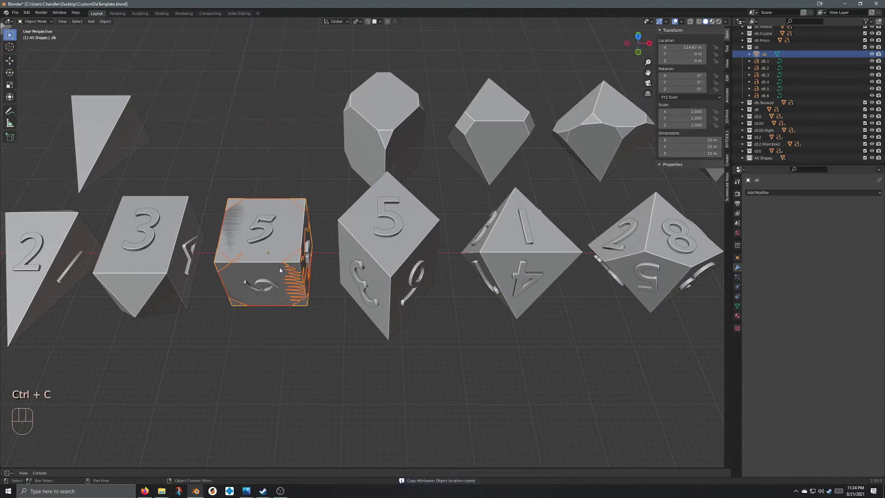
pyautogui.click(308, 205)
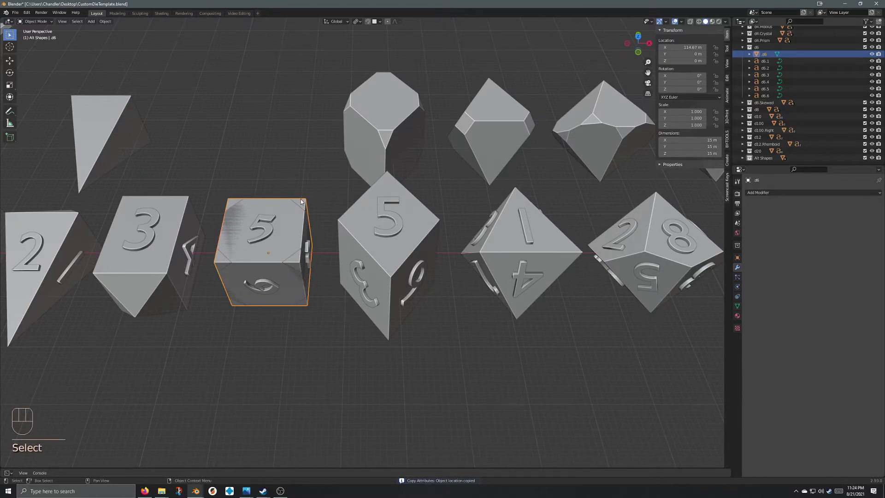
pyautogui.press('h')
pyautogui.moveTo(278, 252); pyautogui.dragTo(288, 247)
pyautogui.moveTo(275, 275); pyautogui.dragTo(268, 295)
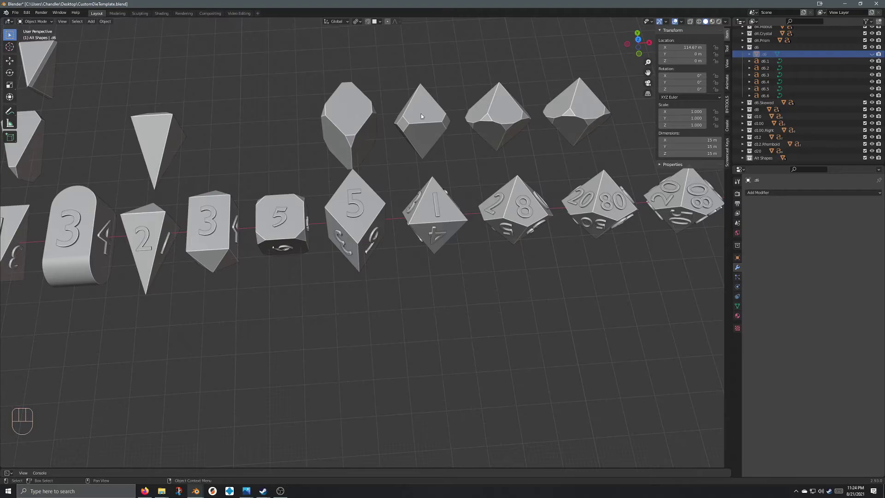
# Copy the numbered d10's location onto d10.Faceted.002 via Copy Attributes.
pyautogui.middleClick(519, 188)
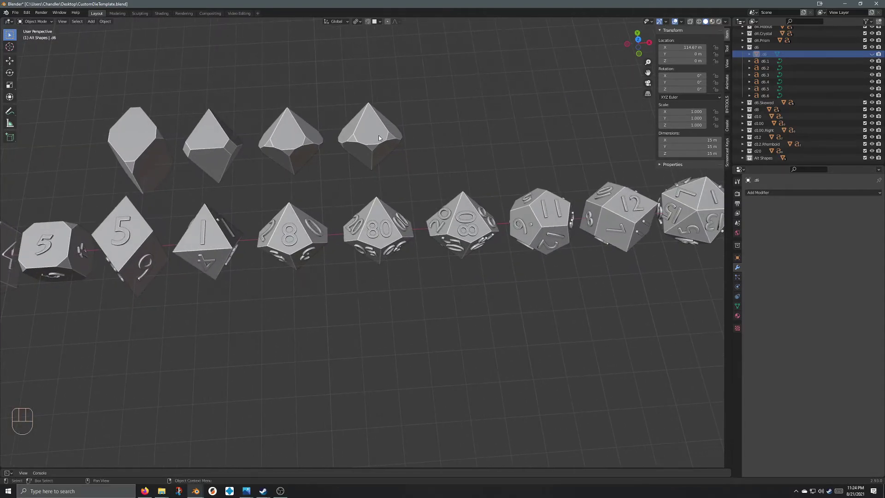
pyautogui.click(376, 136)
pyautogui.press('shift+d')
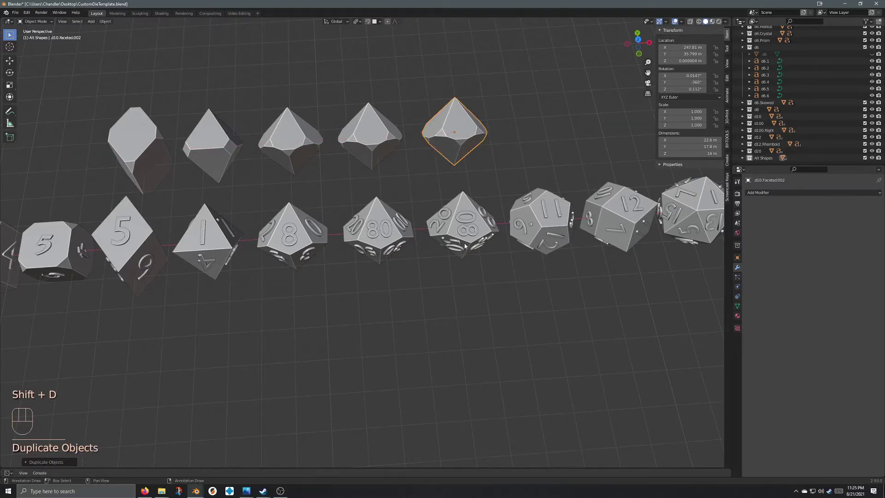
pyautogui.click(467, 199)
pyautogui.press('ctrl+c')
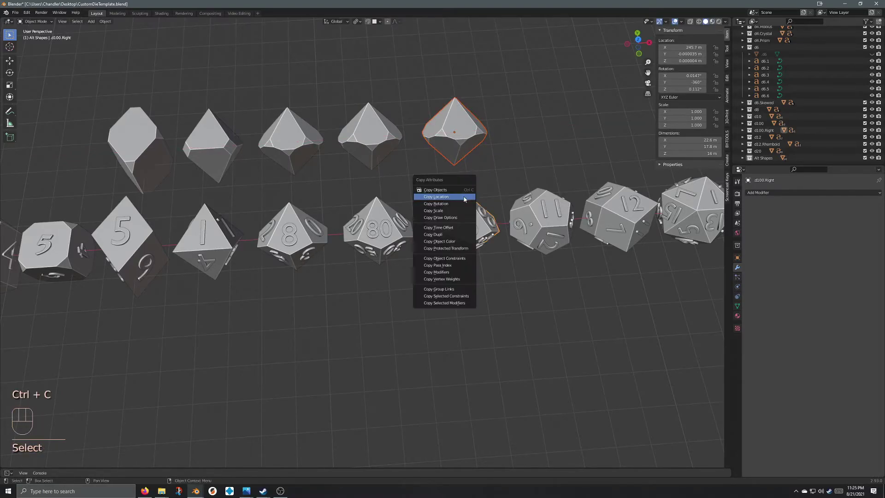
pyautogui.click(431, 222)
# Undo the location copies so the faceted blanks return to their row.
pyautogui.press('h')
pyautogui.moveTo(486, 210); pyautogui.dragTo(476, 206)
pyautogui.press('h')
pyautogui.press('ctrl+z')
pyautogui.press('ctrl+z')
pyautogui.press('ctrl+z')
pyautogui.press('ctrl+z')
pyautogui.press('ctrl+z')
pyautogui.press('ctrl+z')
pyautogui.press('ctrl+z')
pyautogui.press('ctrl+z')
pyautogui.press('ctrl+z')
# Pan the view over to the d4 dice.
pyautogui.moveTo(114, 227); pyautogui.dragTo(351, 271)
pyautogui.moveTo(232, 221); pyautogui.dragTo(265, 245)
pyautogui.moveTo(255, 245); pyautogui.dragTo(263, 253)
pyautogui.moveTo(237, 227); pyautogui.dragTo(98, 213)
pyautogui.moveTo(164, 215); pyautogui.dragTo(329, 223)
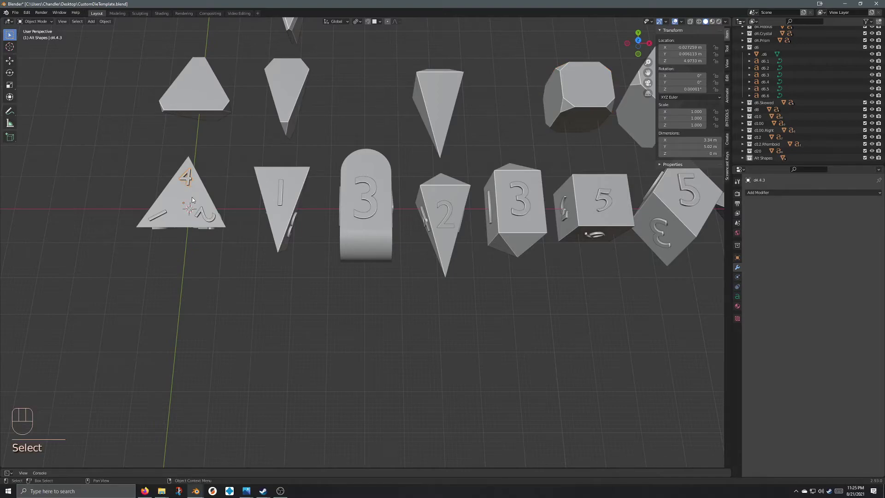
pyautogui.press('alt+z')
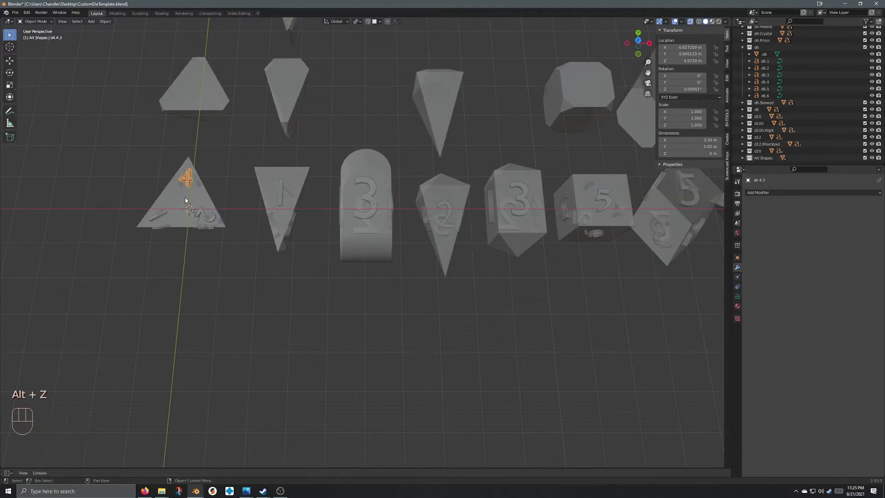
pyautogui.moveTo(345, 193); pyautogui.dragTo(345, 186)
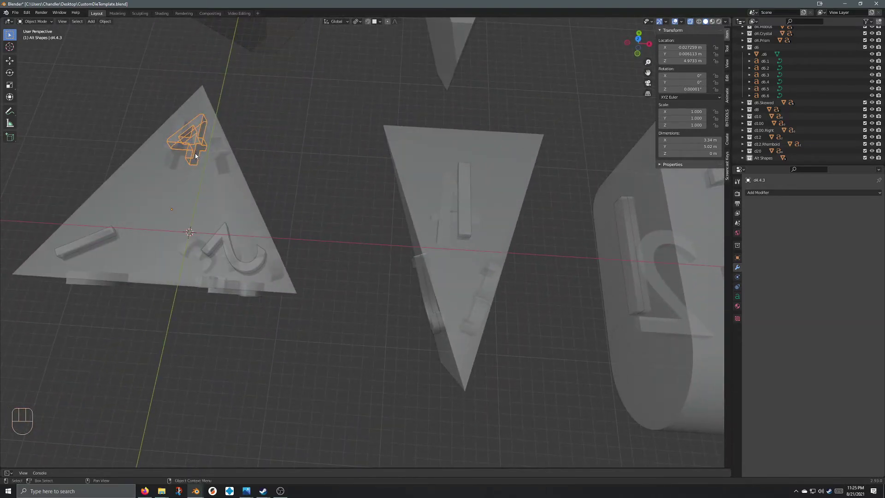
pyautogui.click(197, 155)
pyautogui.click(203, 150)
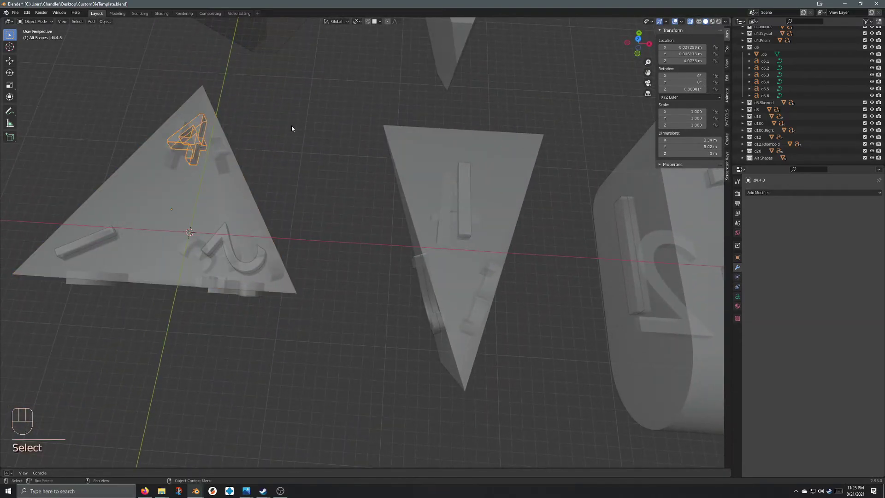
pyautogui.press('Tab')
pyautogui.press('BackSpace')
pyautogui.press('Delete')
pyautogui.press('KP_3')
pyautogui.press('Tab')
pyautogui.moveTo(246, 140); pyautogui.dragTo(286, 127)
pyautogui.press('alt+z')
pyautogui.moveTo(226, 133); pyautogui.dragTo(239, 128)
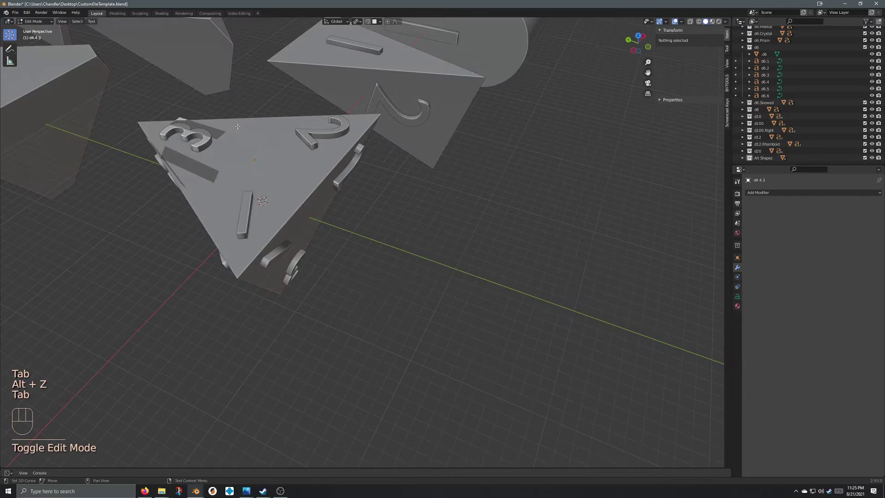
pyautogui.press('BackSpace')
pyautogui.press('KP_4')
pyautogui.press('Tab')
pyautogui.moveTo(252, 107); pyautogui.dragTo(157, 129)
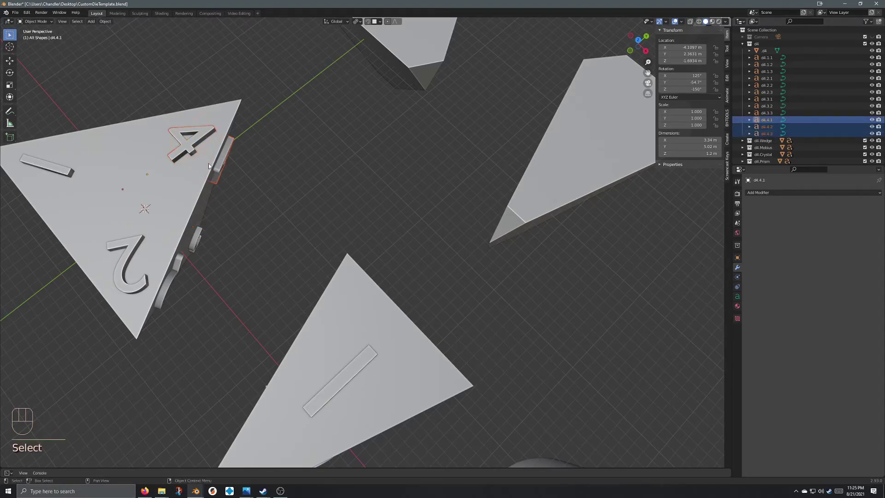
# Shrink the 4 numerals on the d4 to about 0.593 scale, roughly 1.98 m by 2.98 m.
pyautogui.moveTo(250, 145); pyautogui.dragTo(294, 145)
pyautogui.moveTo(107, 26); pyautogui.dragTo(110, 25)
pyautogui.moveTo(111, 23); pyautogui.dragTo(255, 175)
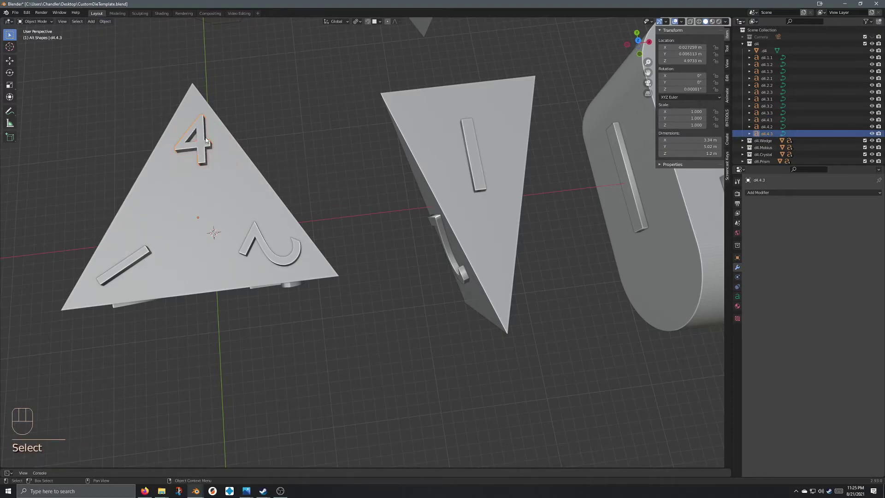
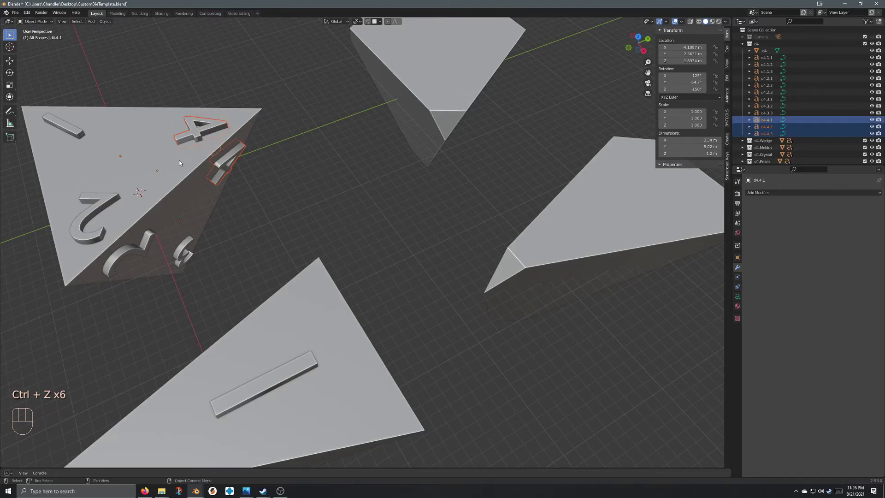
pyautogui.moveTo(162, 159); pyautogui.dragTo(194, 170)
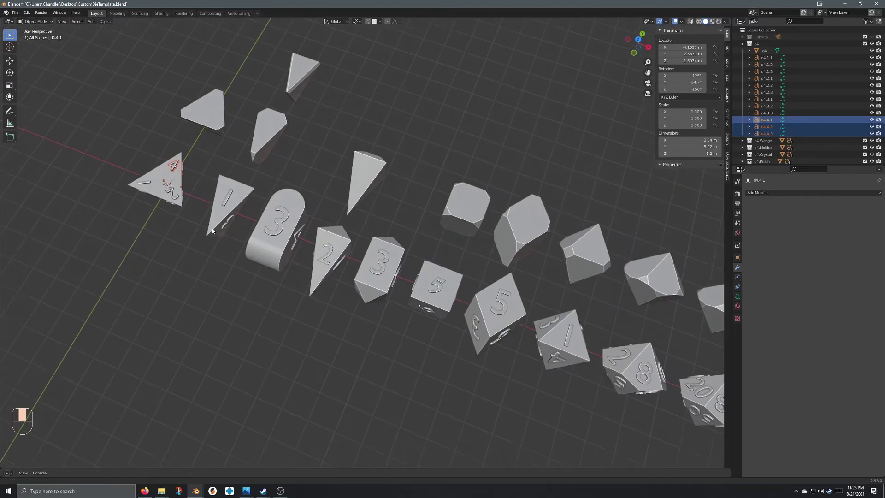
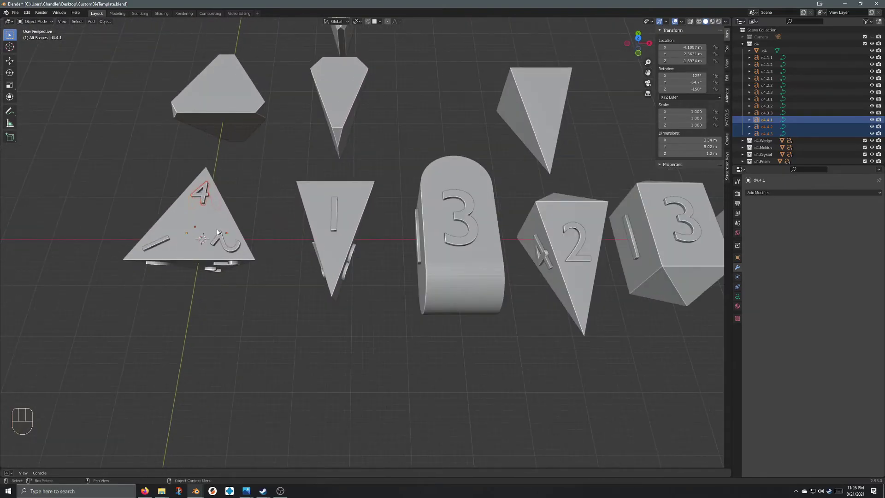
pyautogui.moveTo(198, 196); pyautogui.dragTo(198, 215)
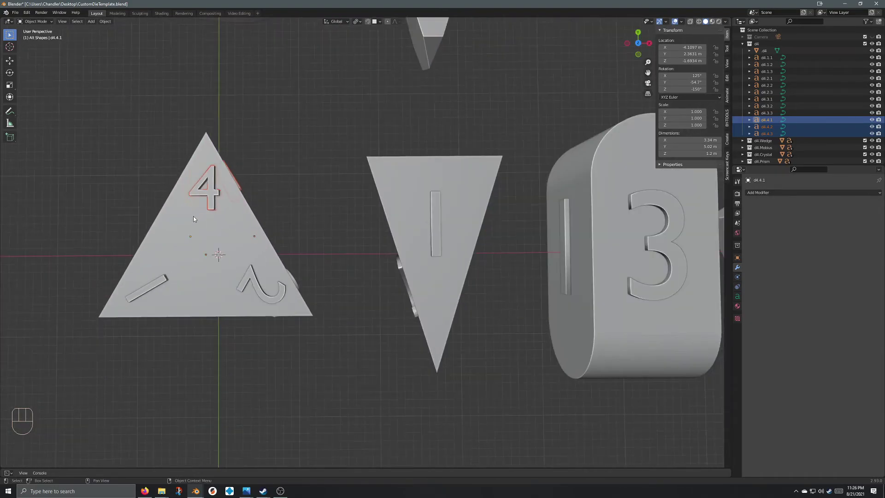
pyautogui.press('s')
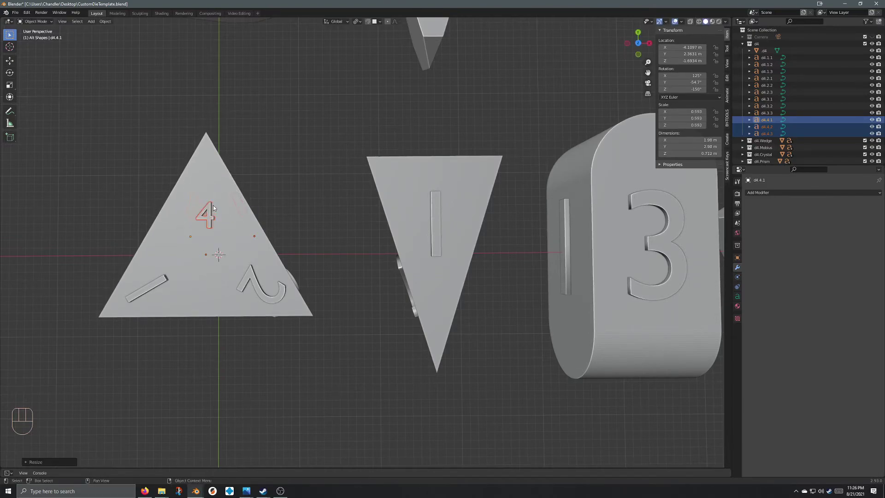
# Apply the new scale to the 4 numerals and zoom out to see the whole dice set.
pyautogui.press('ctrl+a')
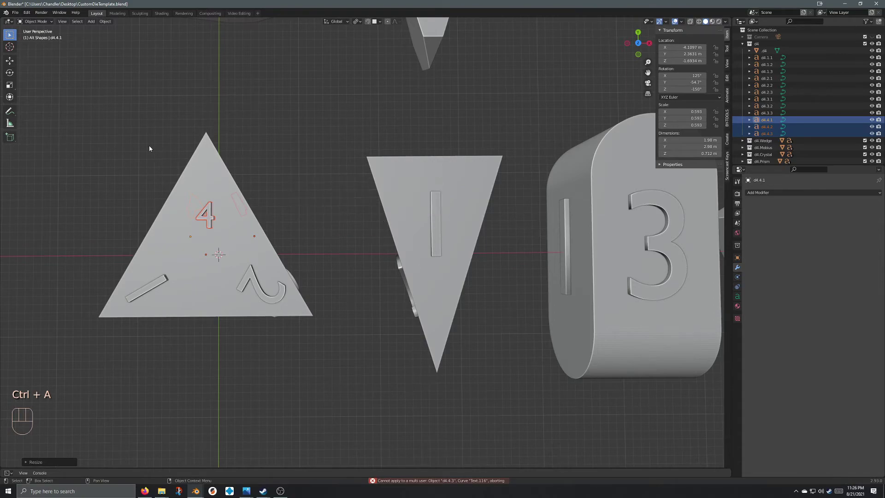
pyautogui.moveTo(105, 23); pyautogui.dragTo(270, 174)
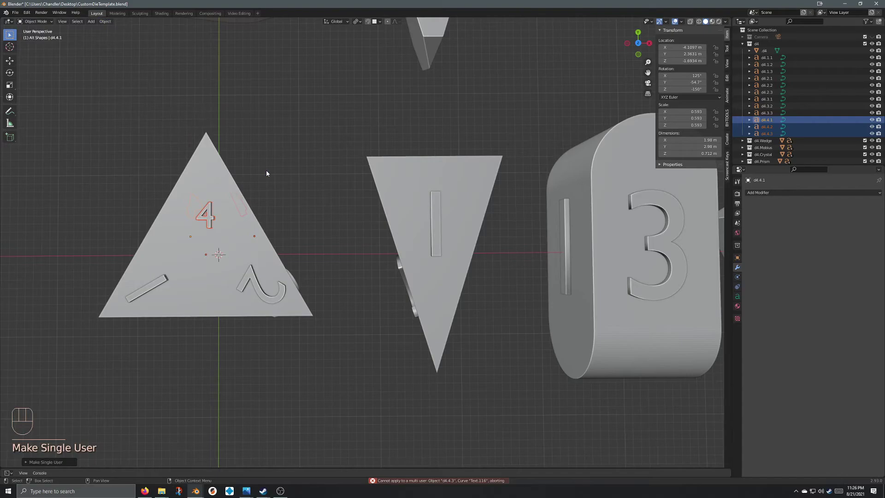
pyautogui.press('ctrl+a')
pyautogui.moveTo(245, 212); pyautogui.dragTo(222, 188)
pyautogui.write('ap')
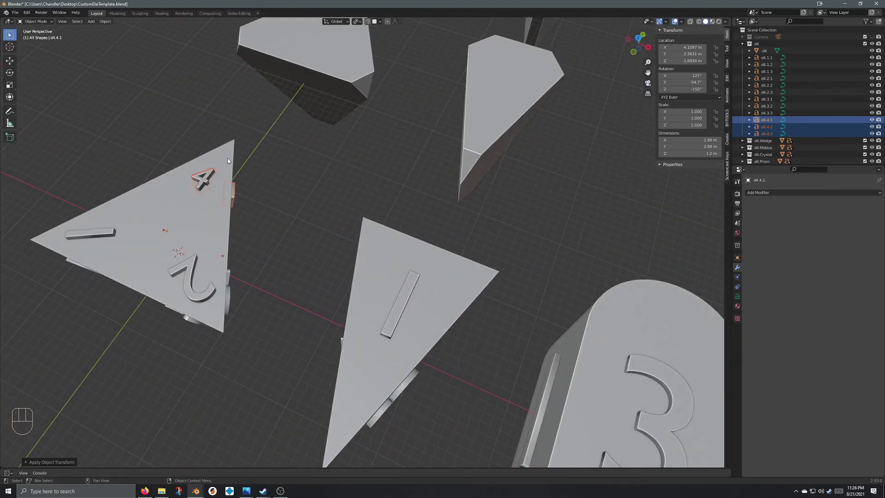
pyautogui.moveTo(237, 165); pyautogui.dragTo(247, 171)
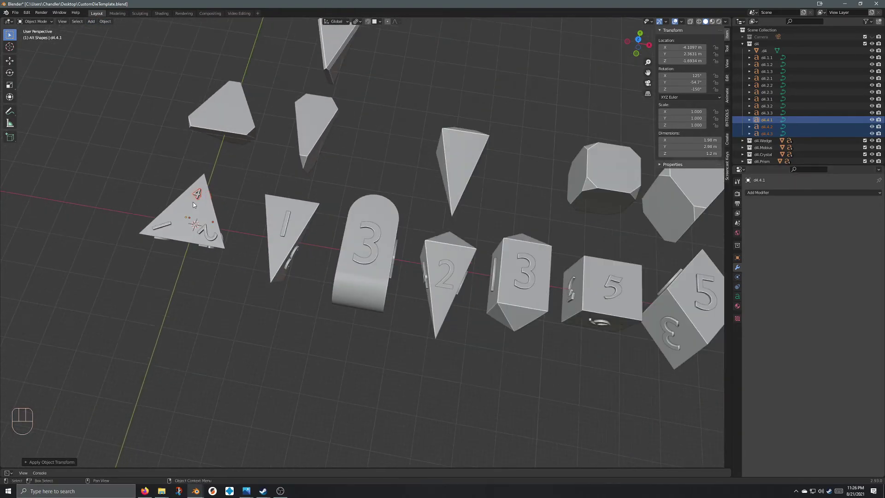
pyautogui.moveTo(226, 229); pyautogui.dragTo(220, 230)
pyautogui.middleClick(371, 221)
pyautogui.moveTo(210, 159); pyautogui.dragTo(219, 149)
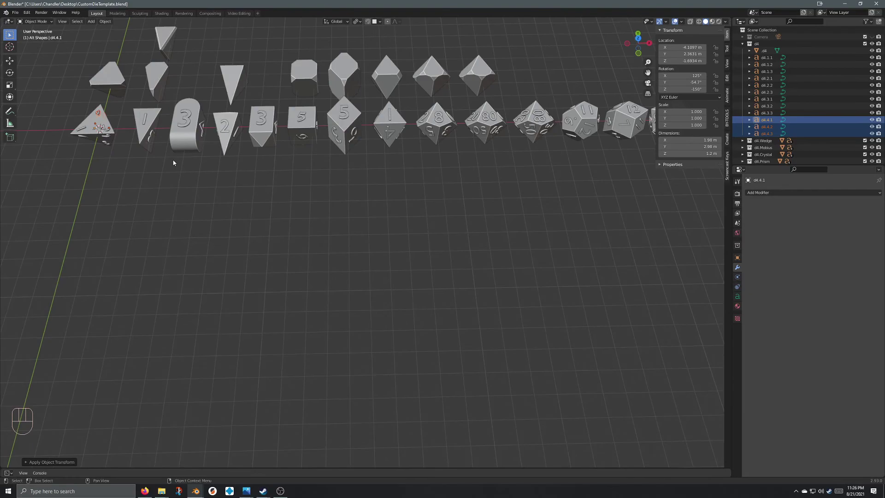
pyautogui.moveTo(179, 167); pyautogui.dragTo(145, 283)
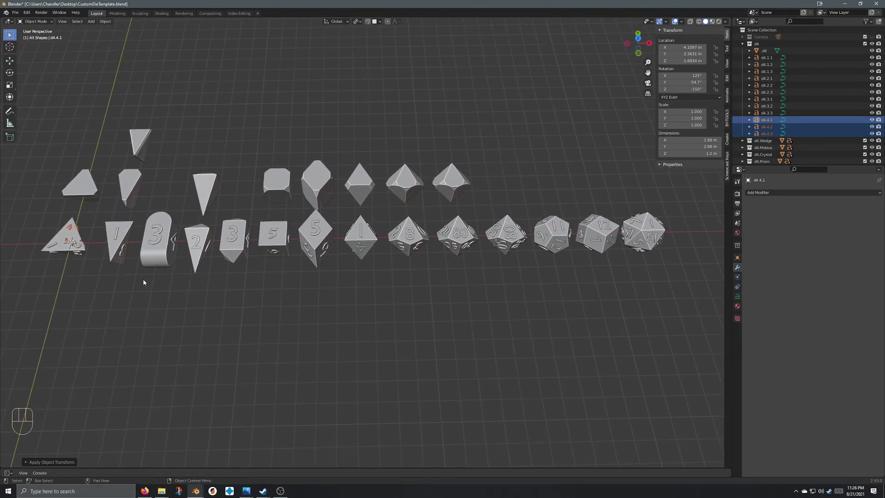
pyautogui.moveTo(291, 296); pyautogui.dragTo(130, 277)
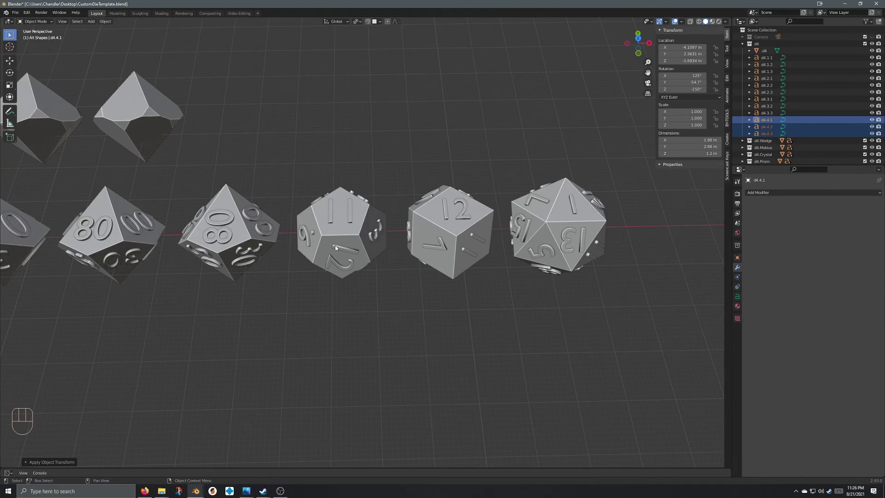
pyautogui.middleClick(560, 233)
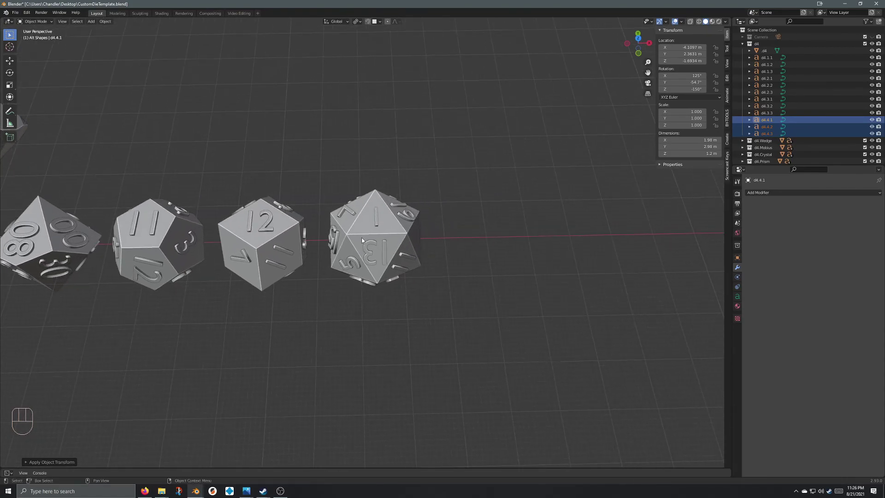
pyautogui.moveTo(335, 247); pyautogui.dragTo(423, 258)
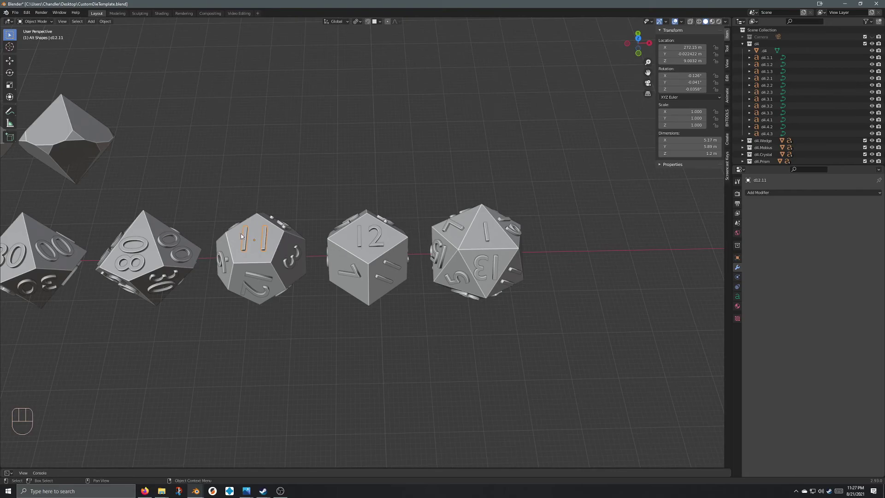
# Select the d12's 12 numeral and show its text settings with 0.6 m extrusion.
pyautogui.click(261, 278)
pyautogui.click(741, 298)
pyautogui.press('s')
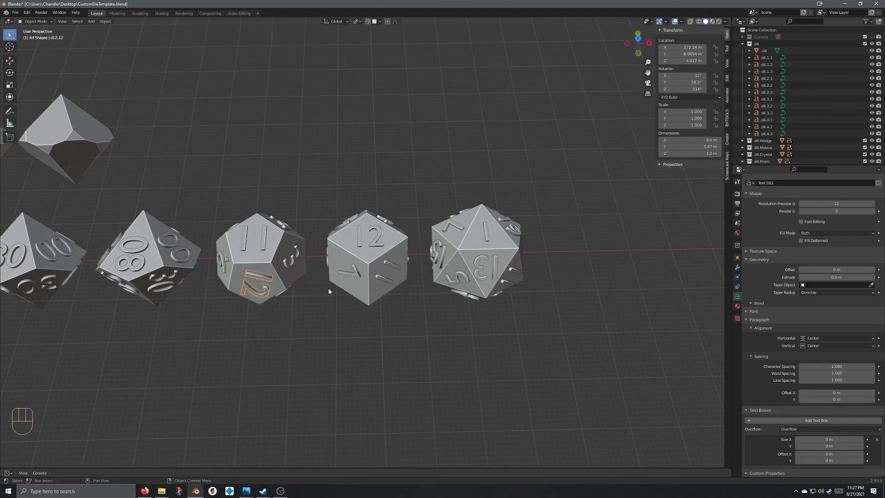
pyautogui.moveTo(278, 308); pyautogui.dragTo(285, 263)
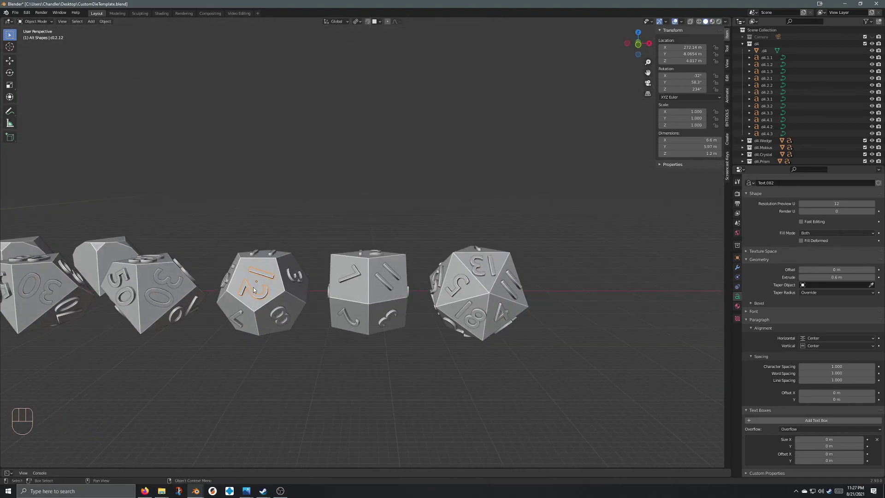
# Start scaling the 12 numeral's depth along Z, cancel it, and leave it unchanged.
pyautogui.middleClick(219, 261)
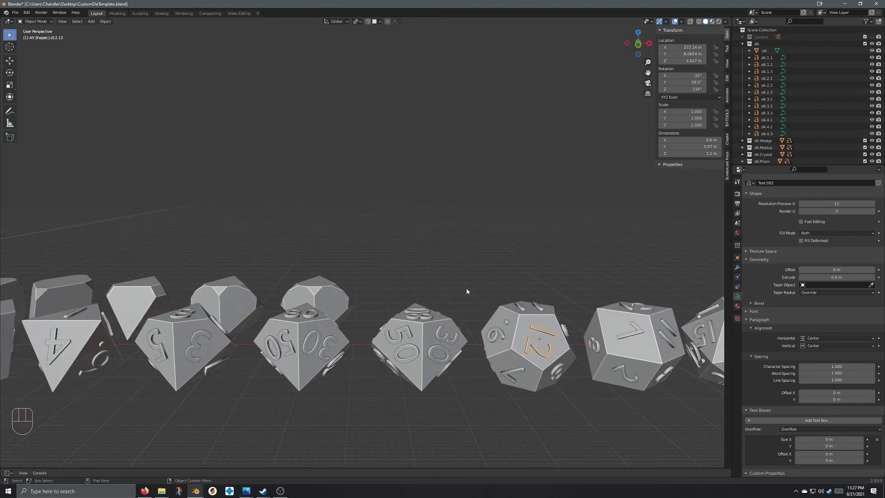
pyautogui.press('s')
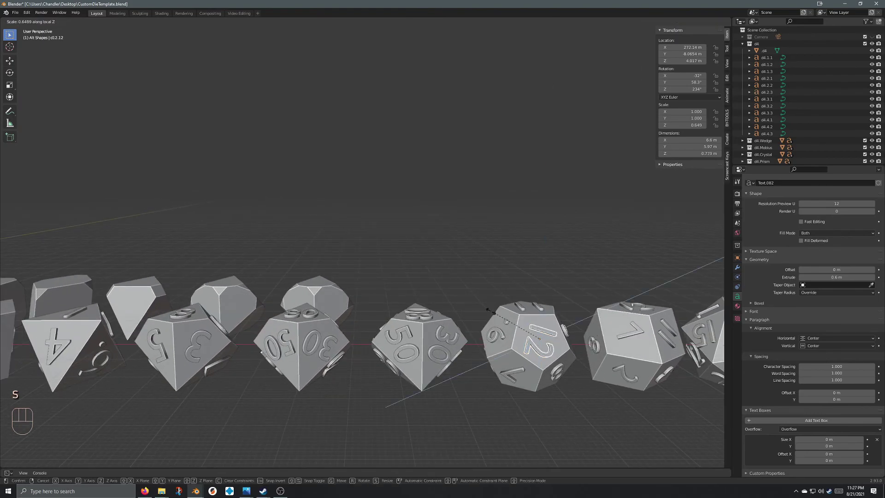
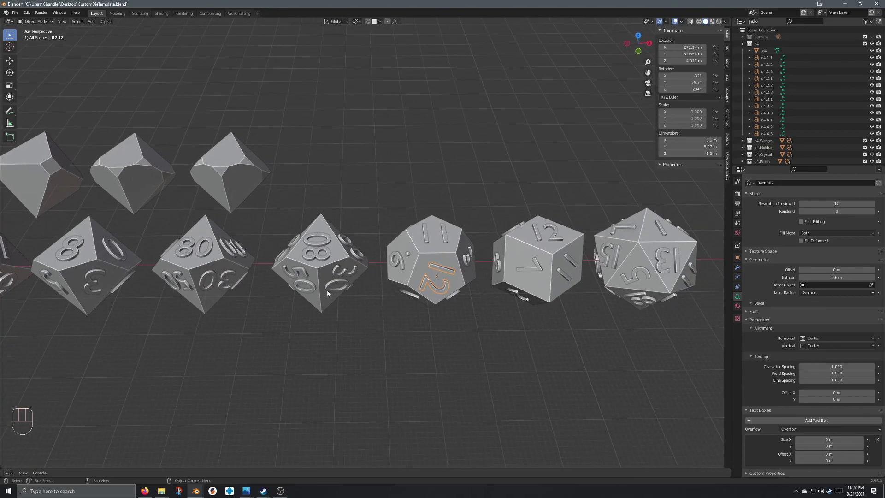
pyautogui.moveTo(308, 310); pyautogui.dragTo(495, 341)
pyautogui.moveTo(383, 338); pyautogui.dragTo(450, 318)
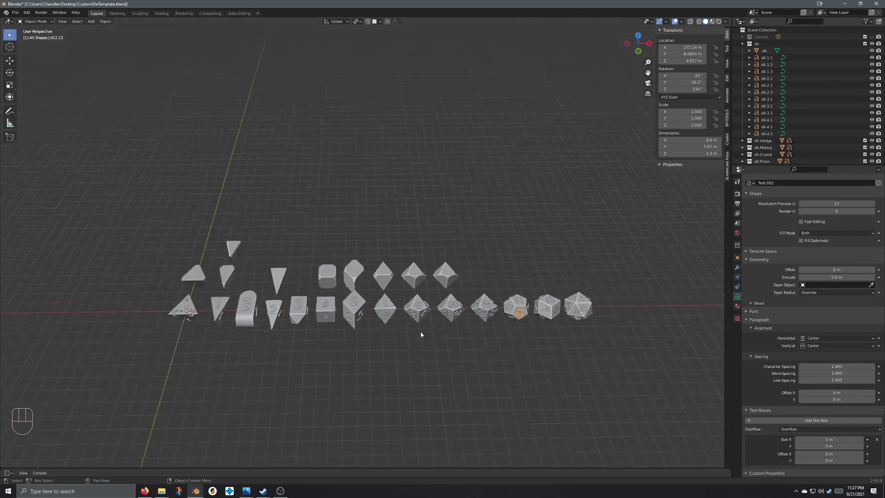
pyautogui.moveTo(388, 326); pyautogui.dragTo(383, 337)
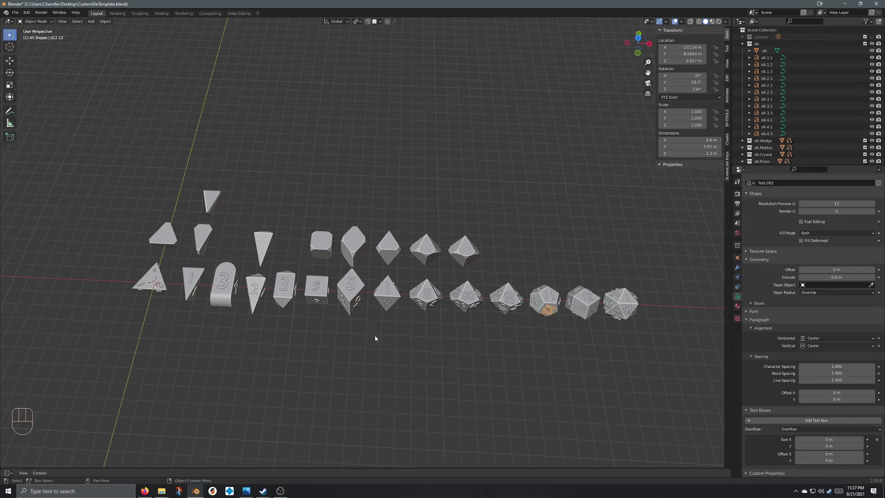
pyautogui.middleClick(376, 339)
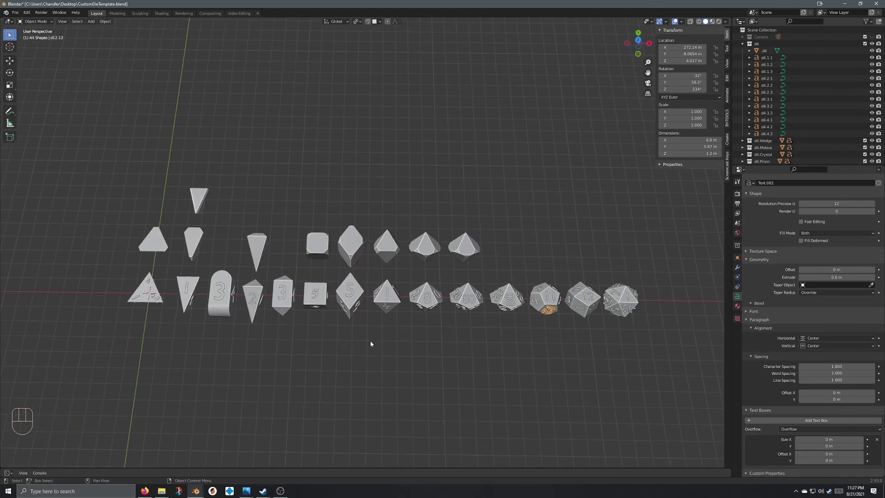